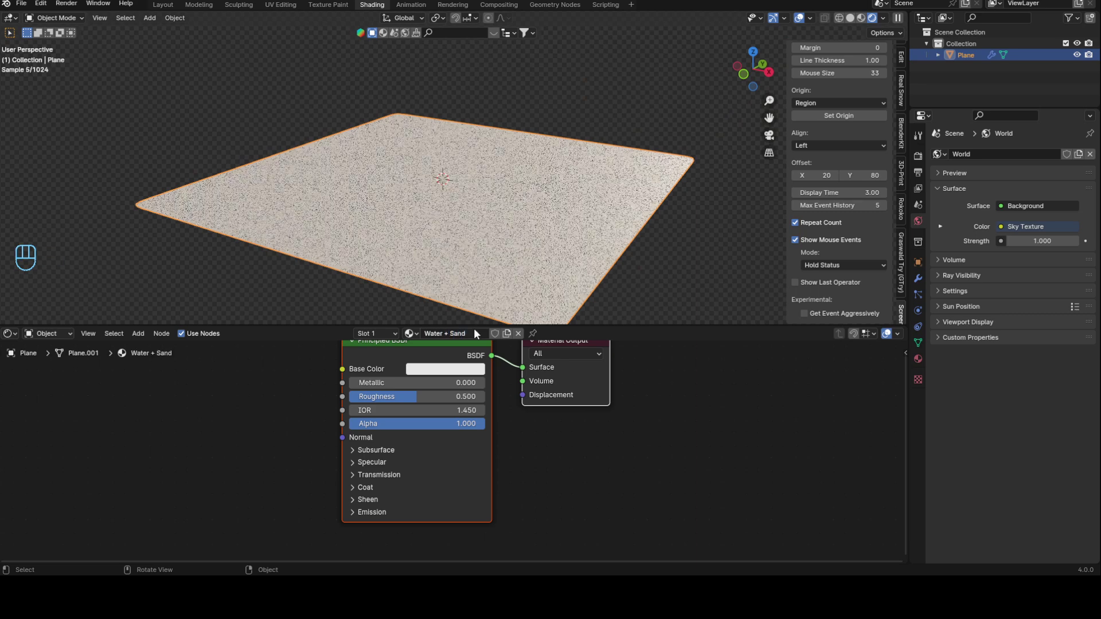
Duplicate the sand Color Ramp so a second ramp sits beside the Principled BSDF
middle_click(287, 489)
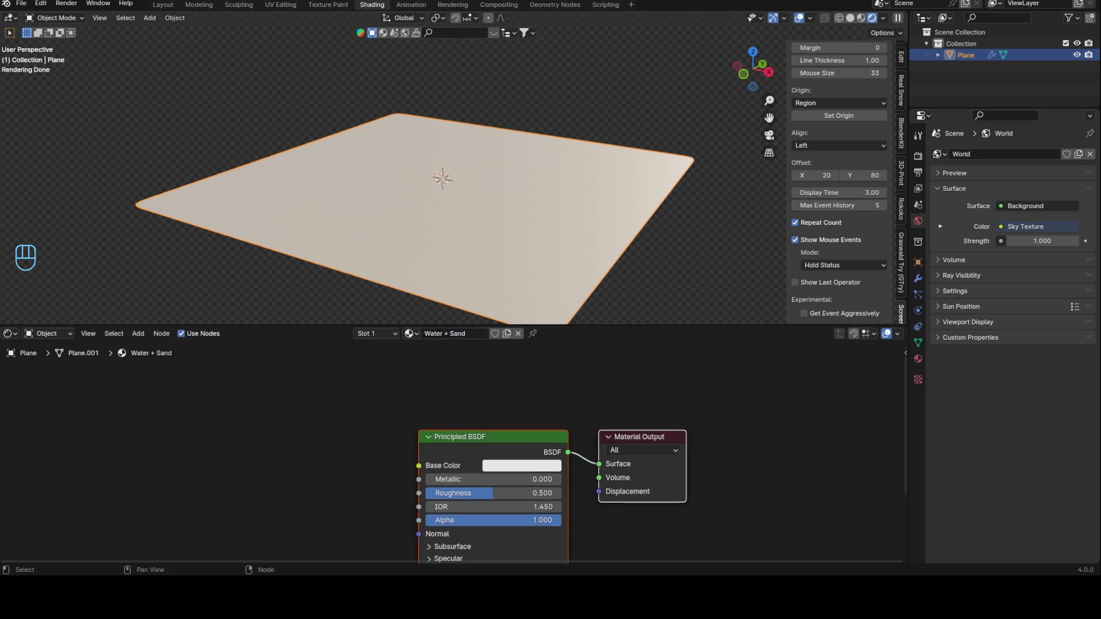
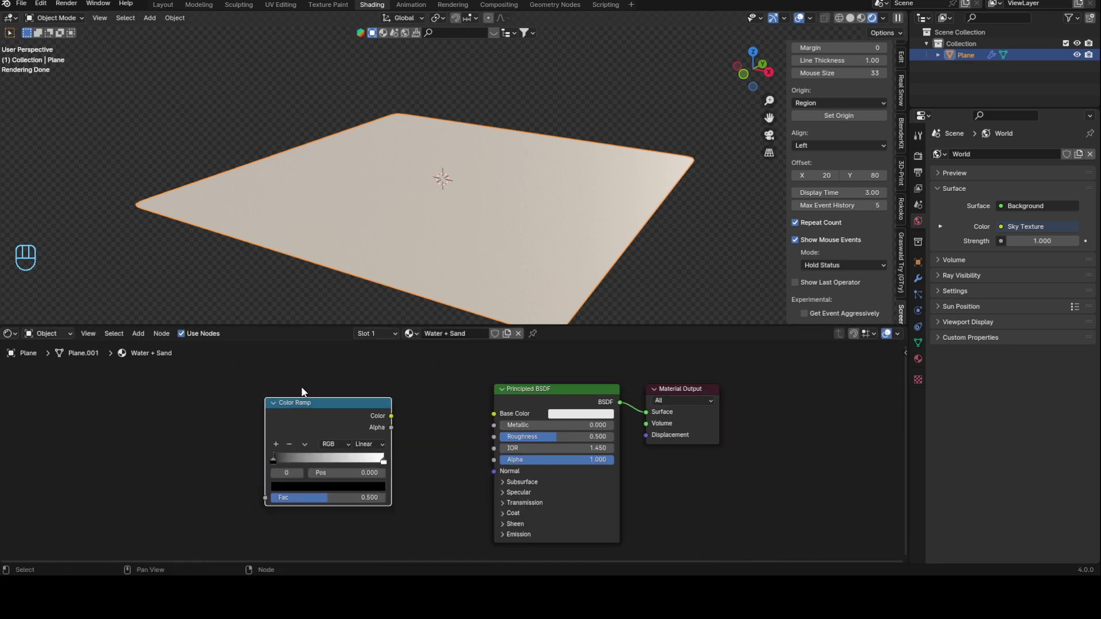
click(385, 404)
key(shift+d)
click(377, 411)
key(shift+d)
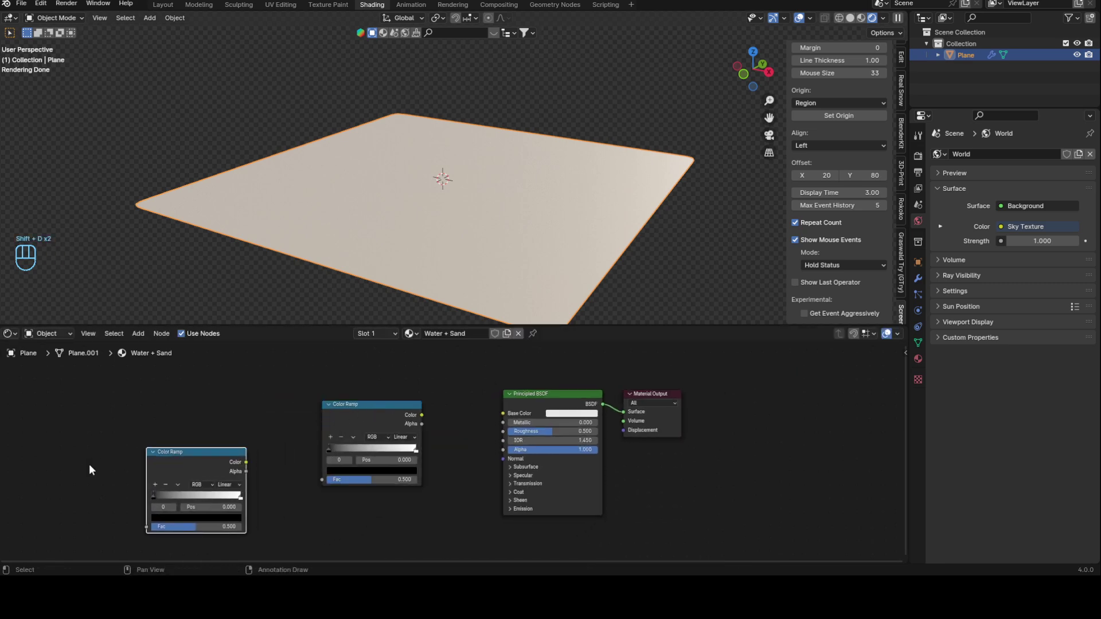
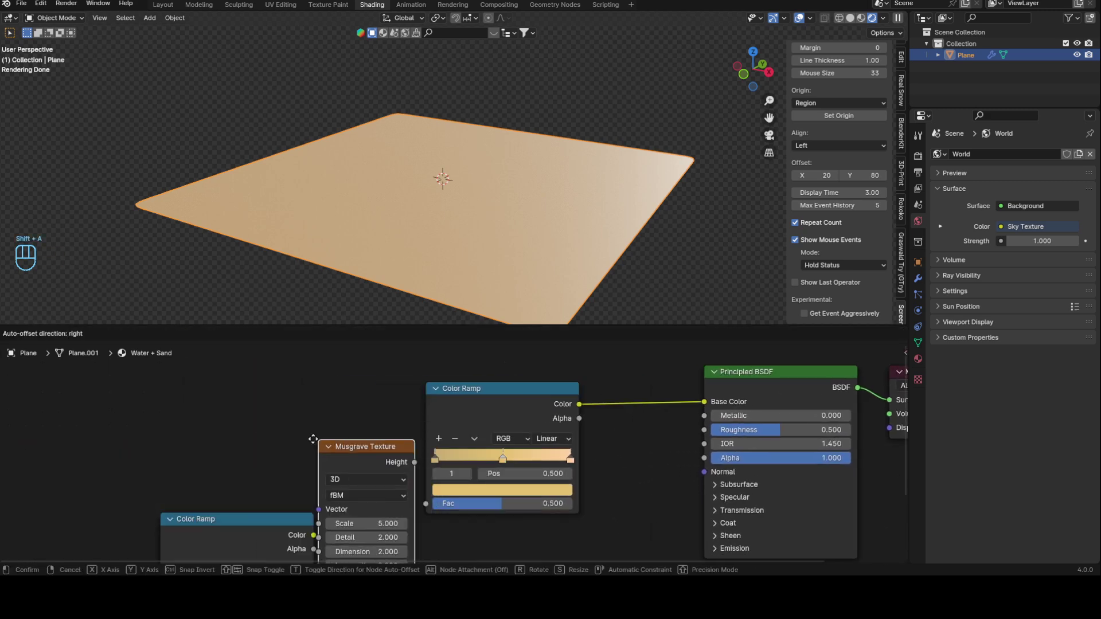
Place a Musgrave Texture driving the sand ramp and set its Detail to 15
click(281, 400)
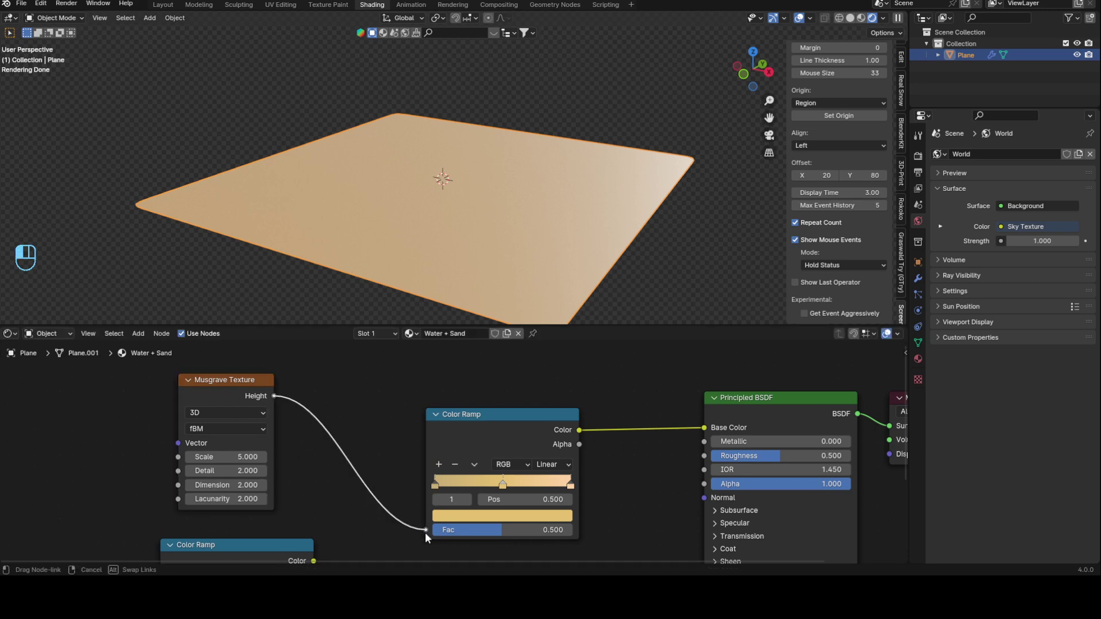
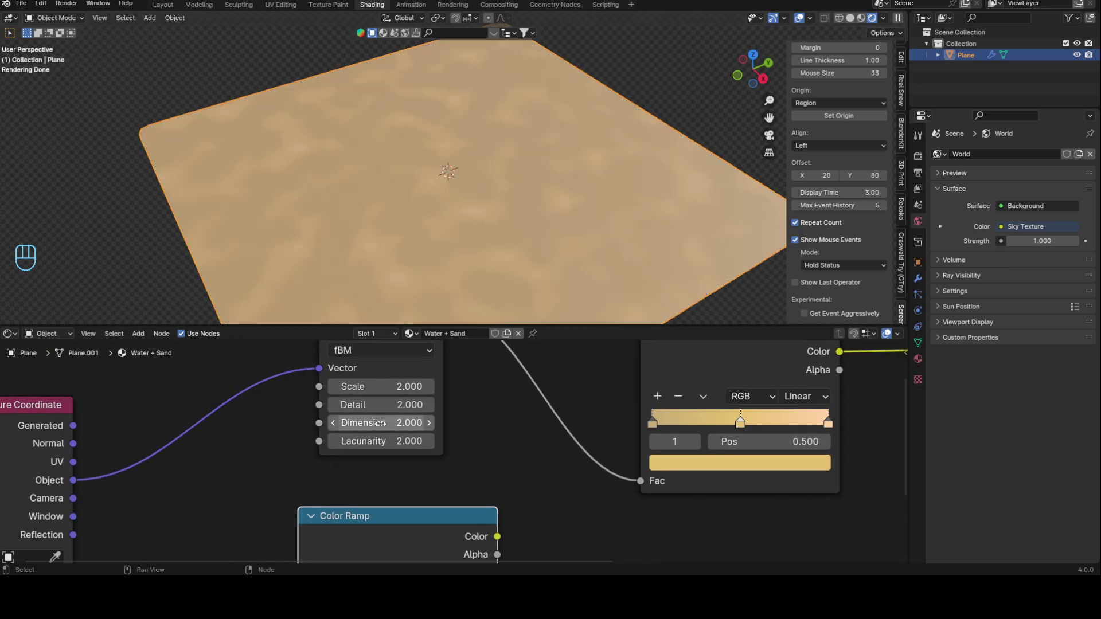
click(739, 409)
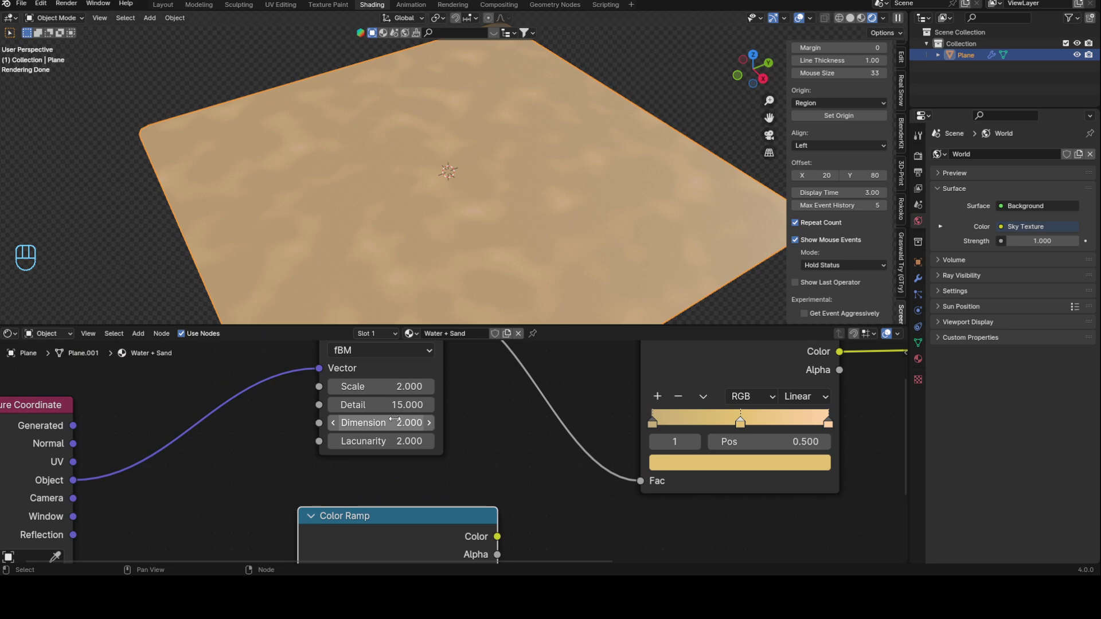
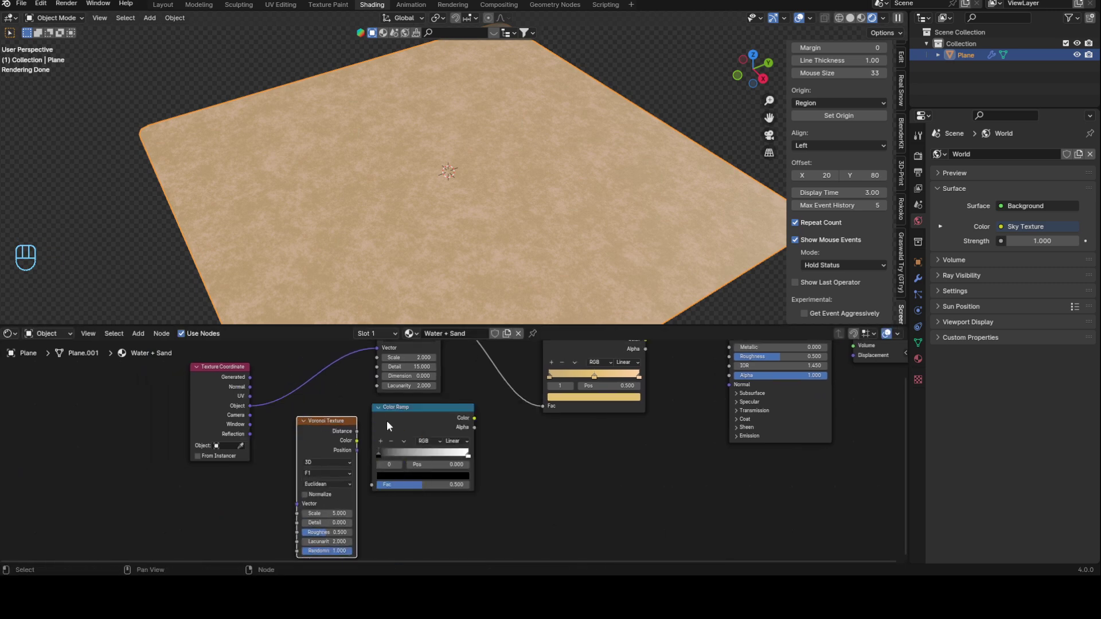
Wire Object coordinates into the Voronoi Vector and its Distance into the second Color Ramp Fac
click(412, 420)
click(332, 425)
drag(366, 426, 408, 489)
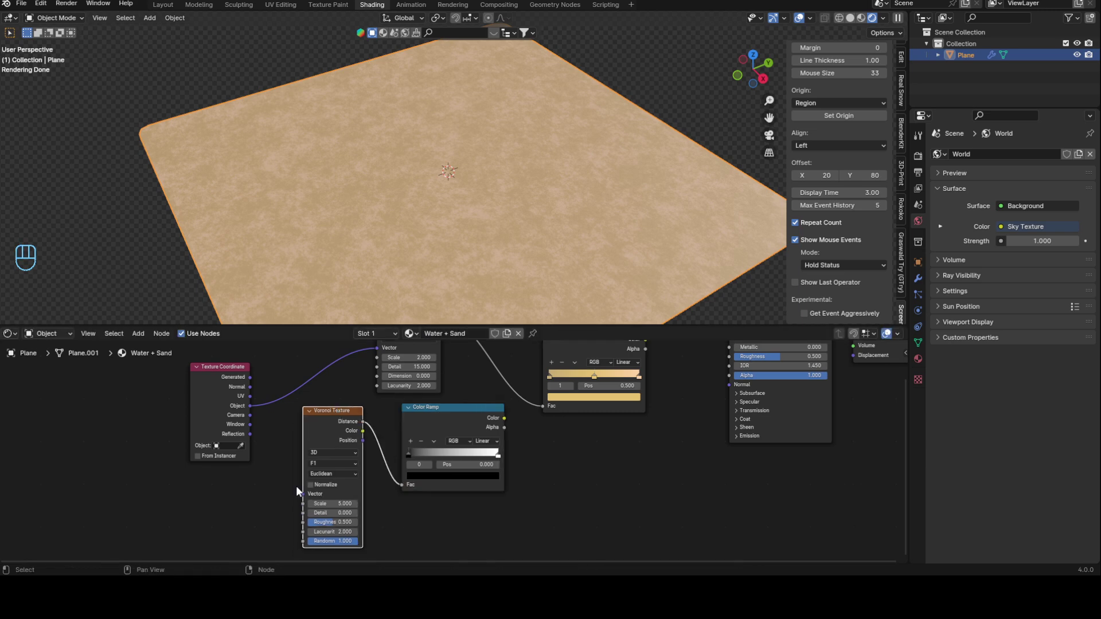
drag(197, 400, 263, 513)
drag(341, 465, 294, 456)
drag(257, 478, 350, 434)
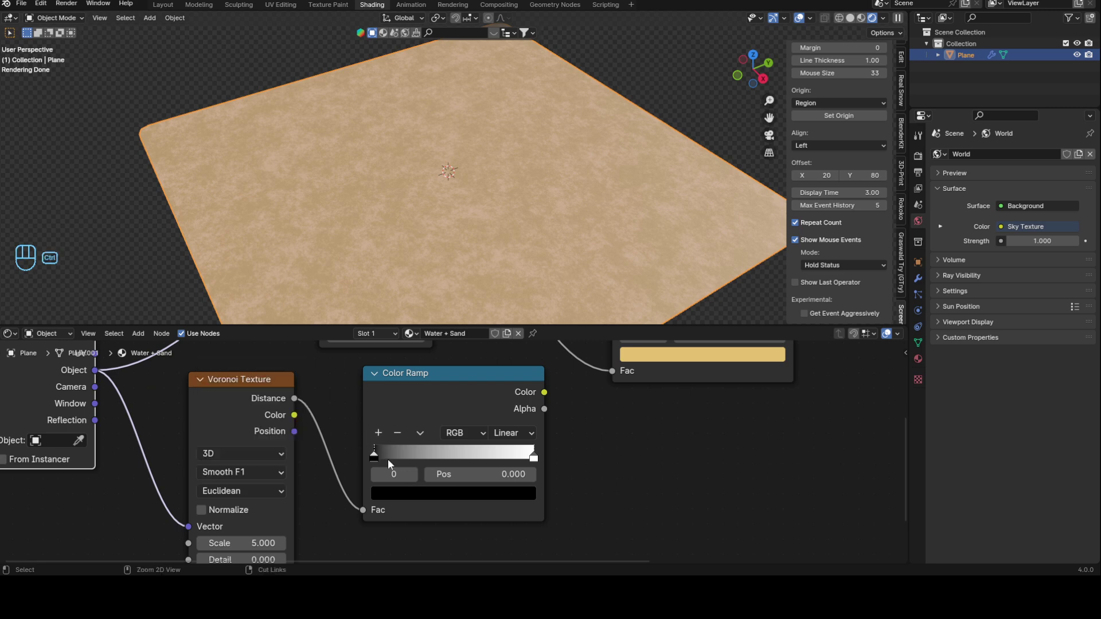
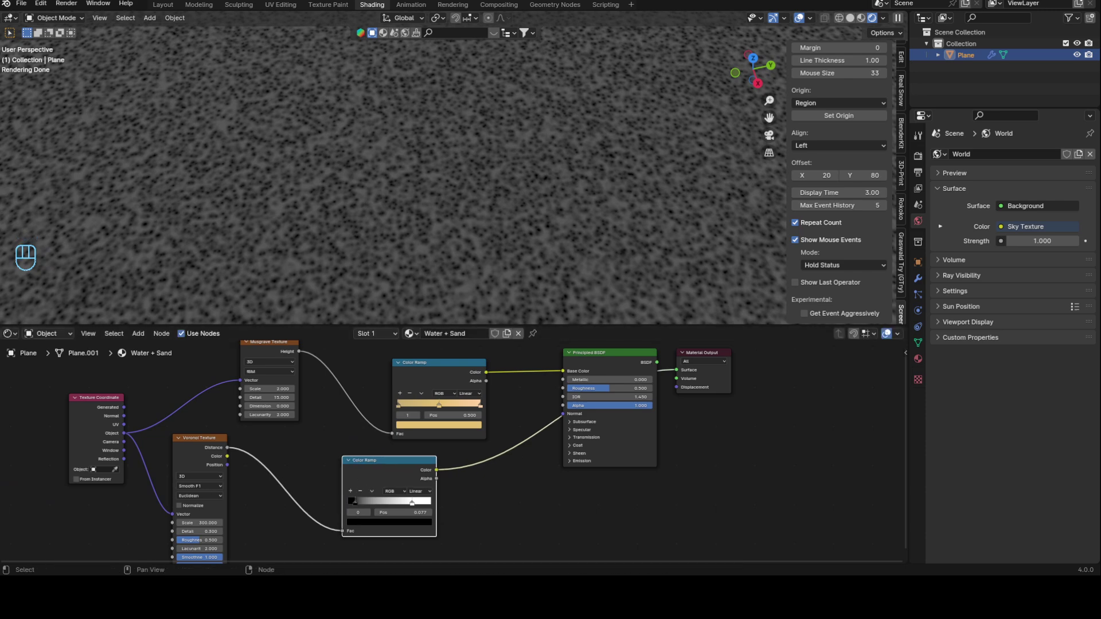
Add a Bump node taking the speckle ramp colour as Height into the shader Normal, strength 0.2
double_click(523, 406)
key(shift+a)
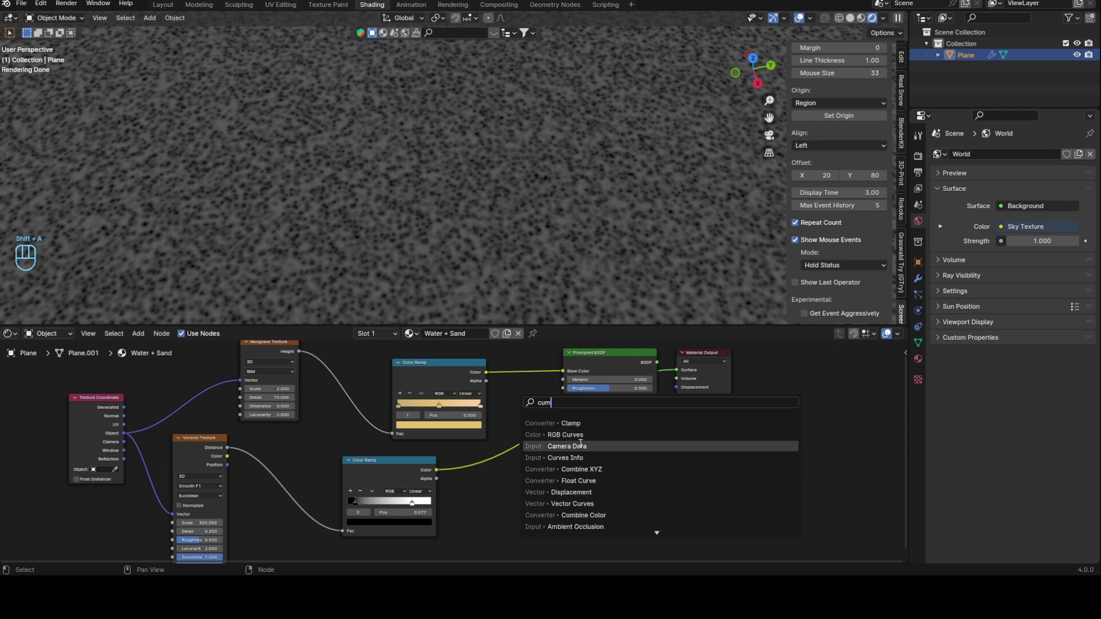
key(BackSpace)
key(BackSpace)
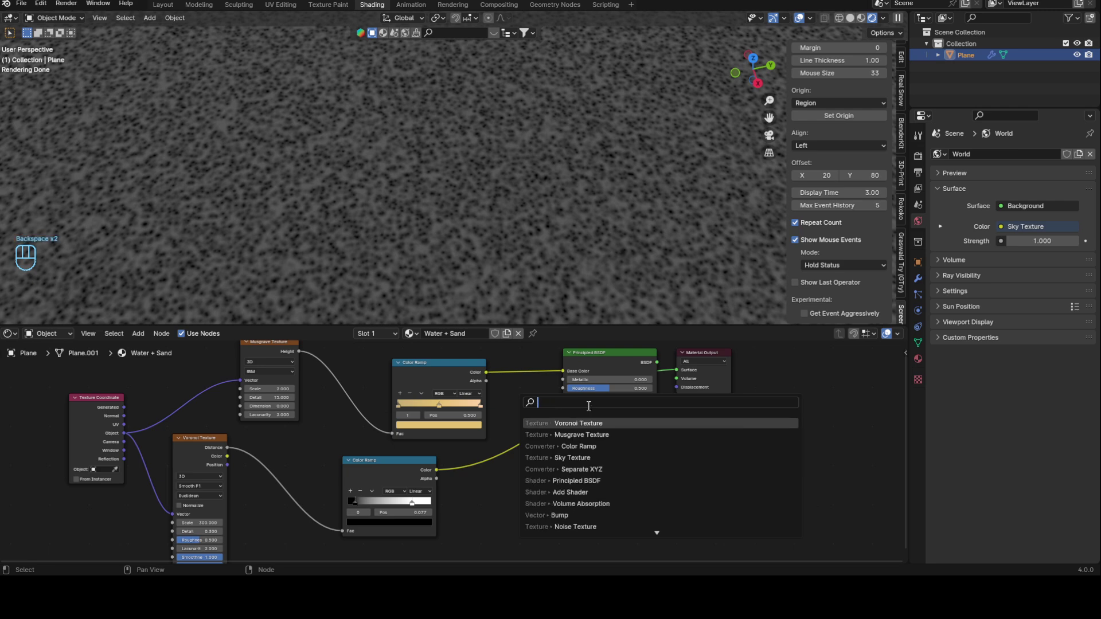
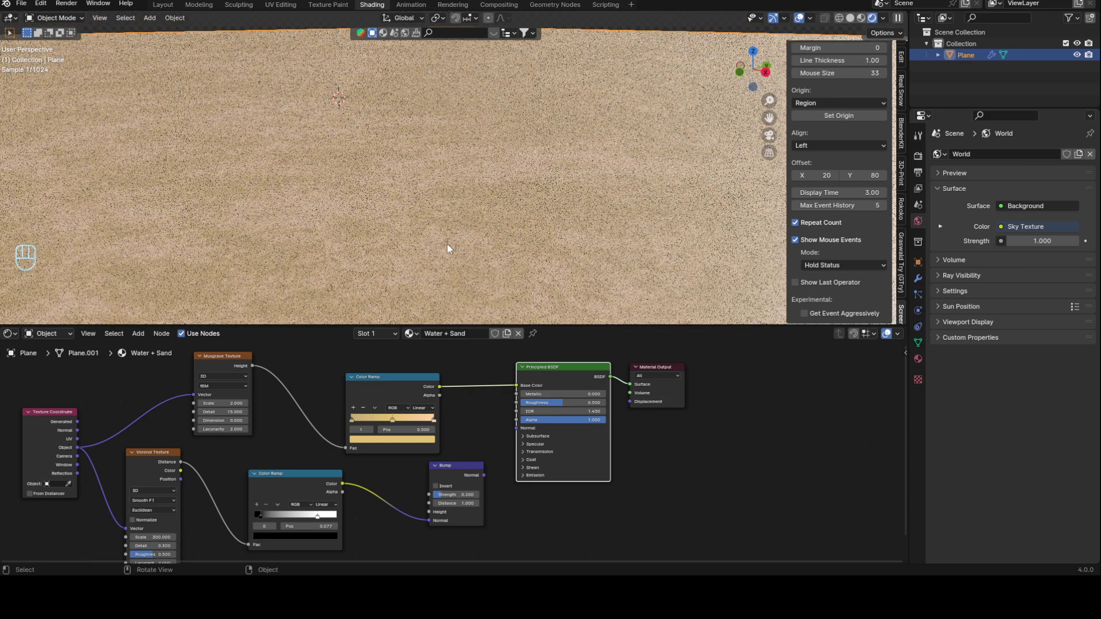
drag(483, 183, 466, 191)
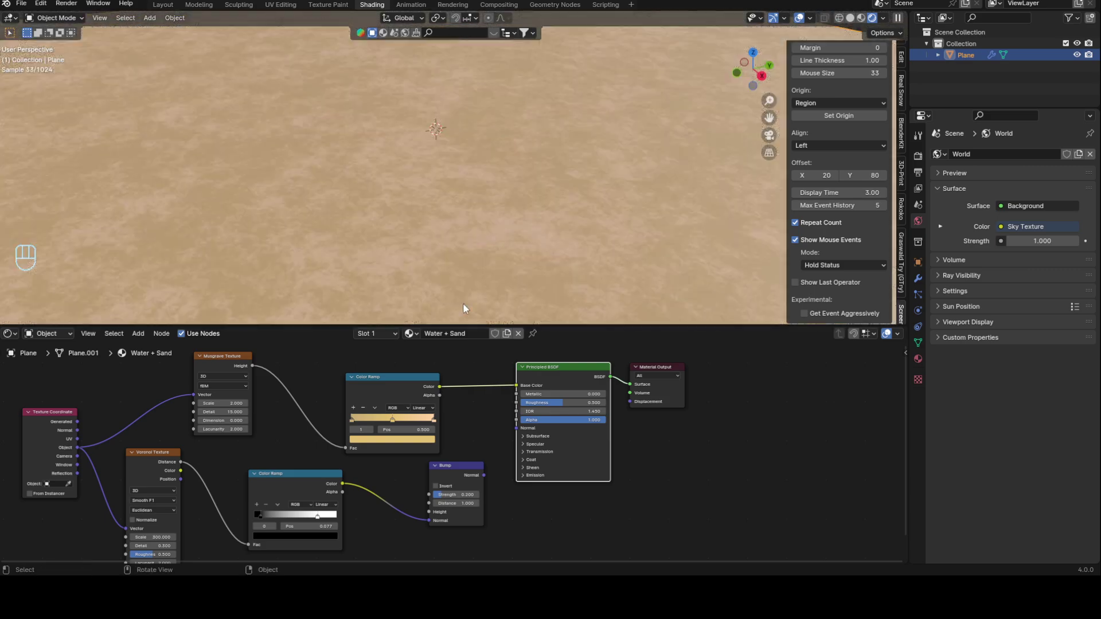
click(466, 476)
drag(450, 479, 518, 435)
drag(481, 134, 482, 216)
drag(486, 244, 507, 239)
click(515, 250)
drag(508, 251, 482, 287)
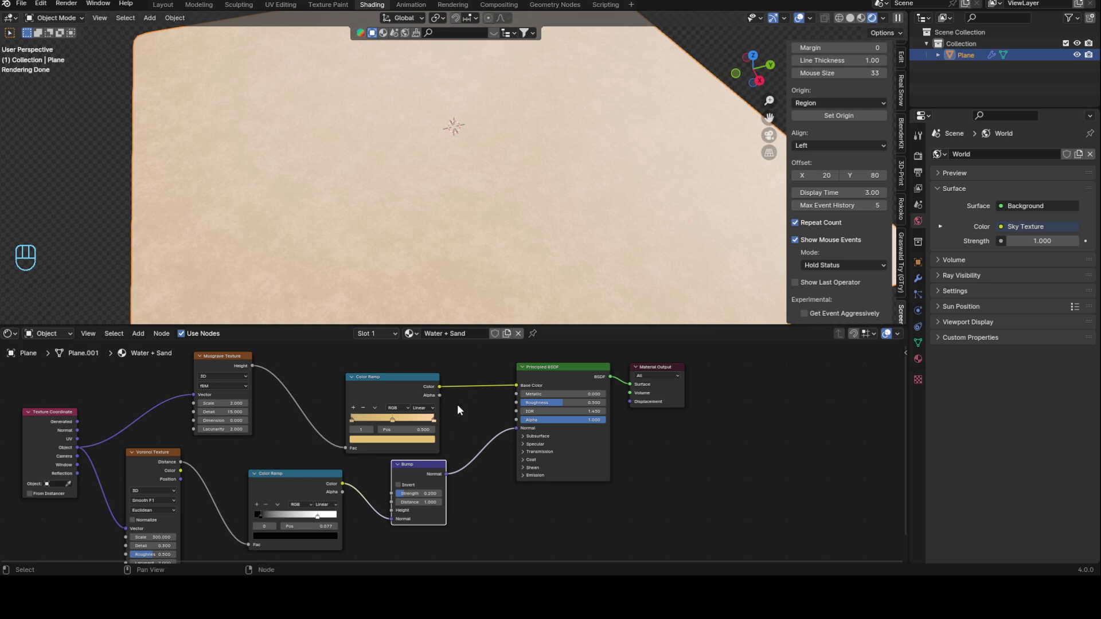
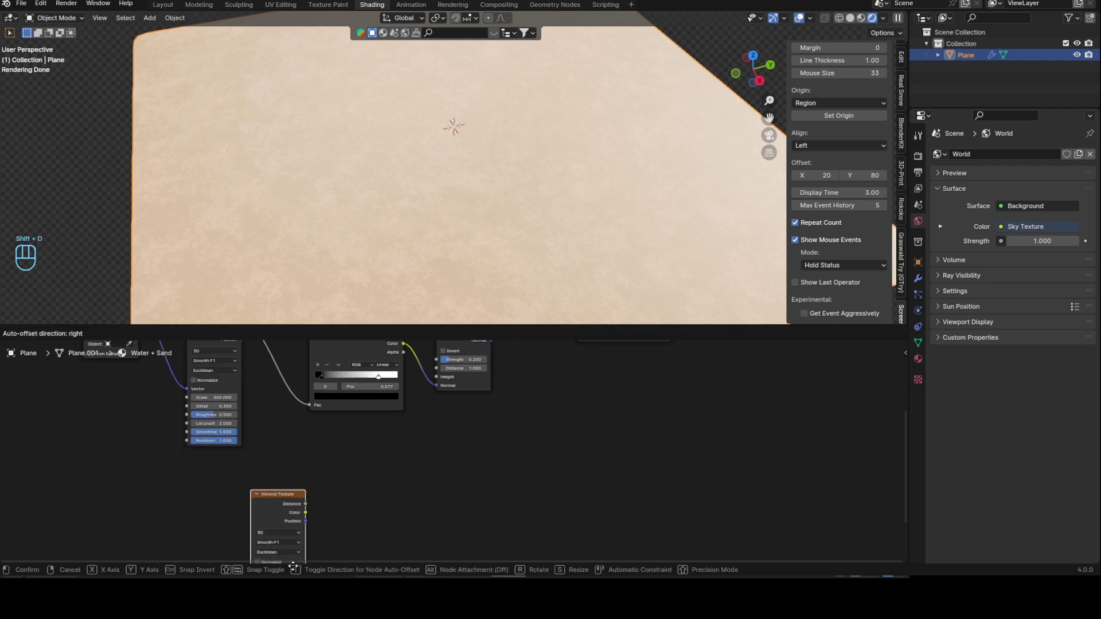
Give the Voronoi mapping nodes via Ctrl+T and mix Generated coords with Voronoi distance at 0.085
click(294, 436)
key(ctrl+t)
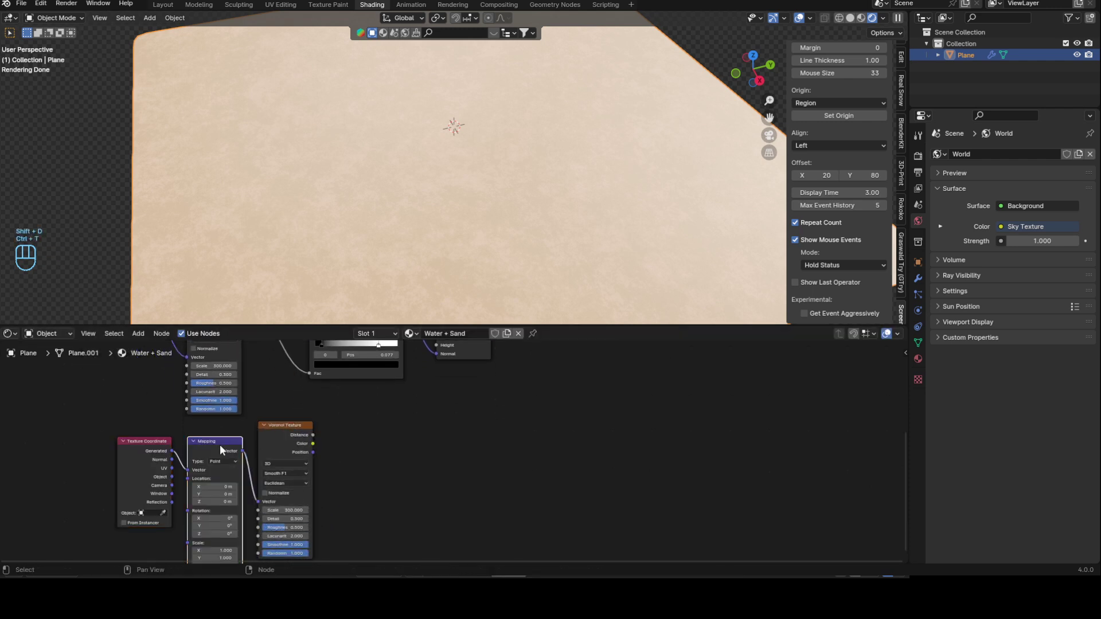
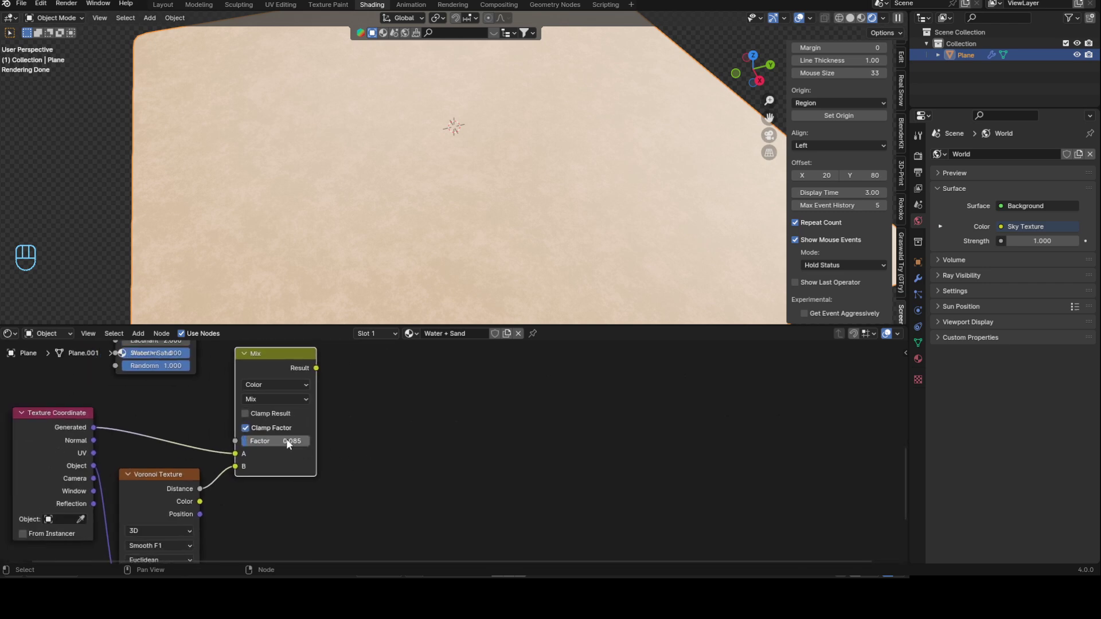
middle_click(457, 449)
click(478, 416)
key(shift+a)
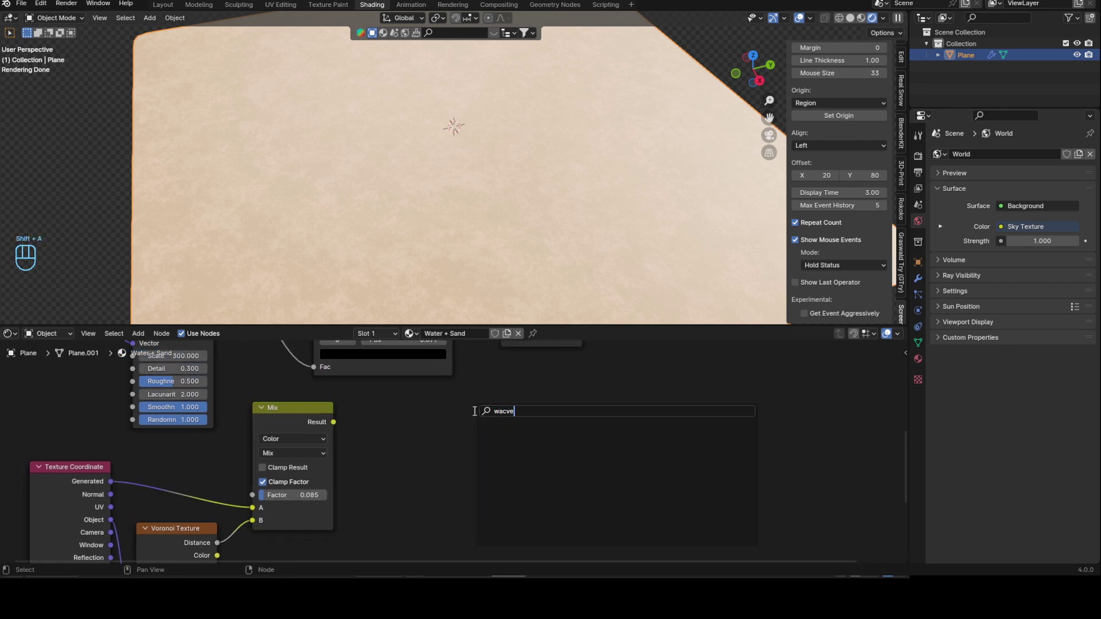
Add a Wave Texture node near the coordinate Mix node
key(BackSpace)
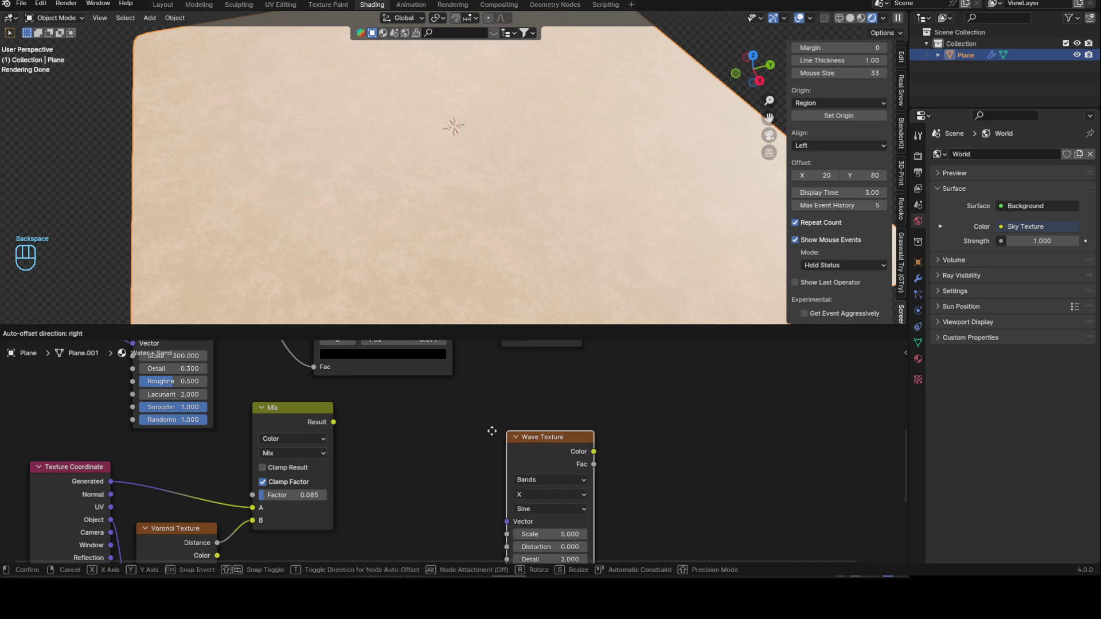
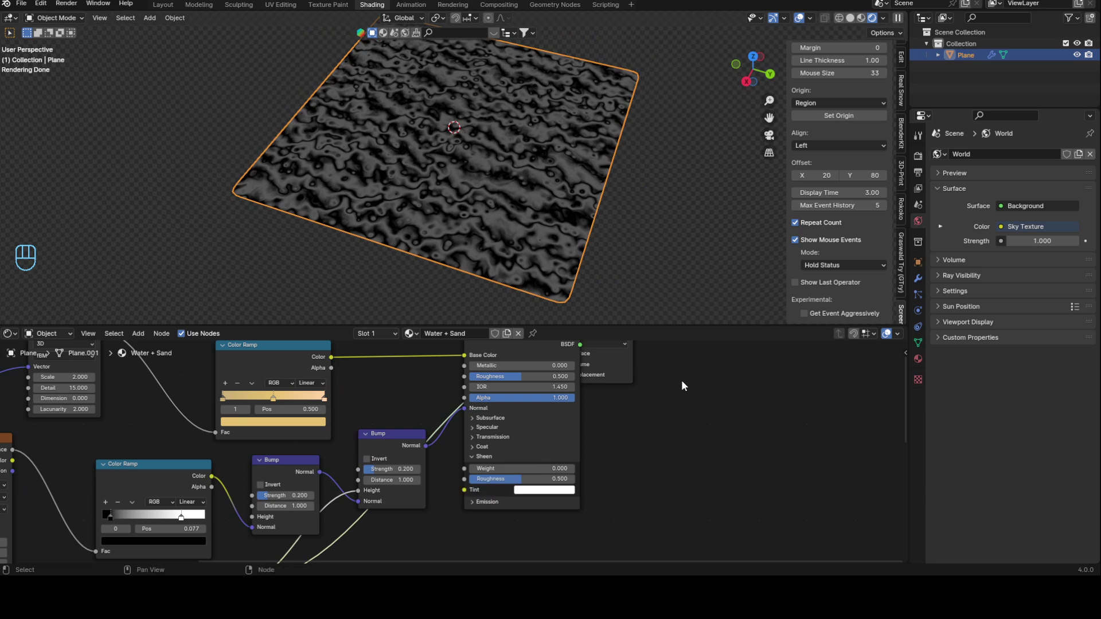
Raise the second (ripple) Bump strength up to 0.8
click(477, 462)
drag(546, 420, 647, 445)
middle_click(635, 436)
click(465, 376)
click(480, 380)
middle_click(636, 475)
middle_click(460, 524)
drag(369, 406, 368, 406)
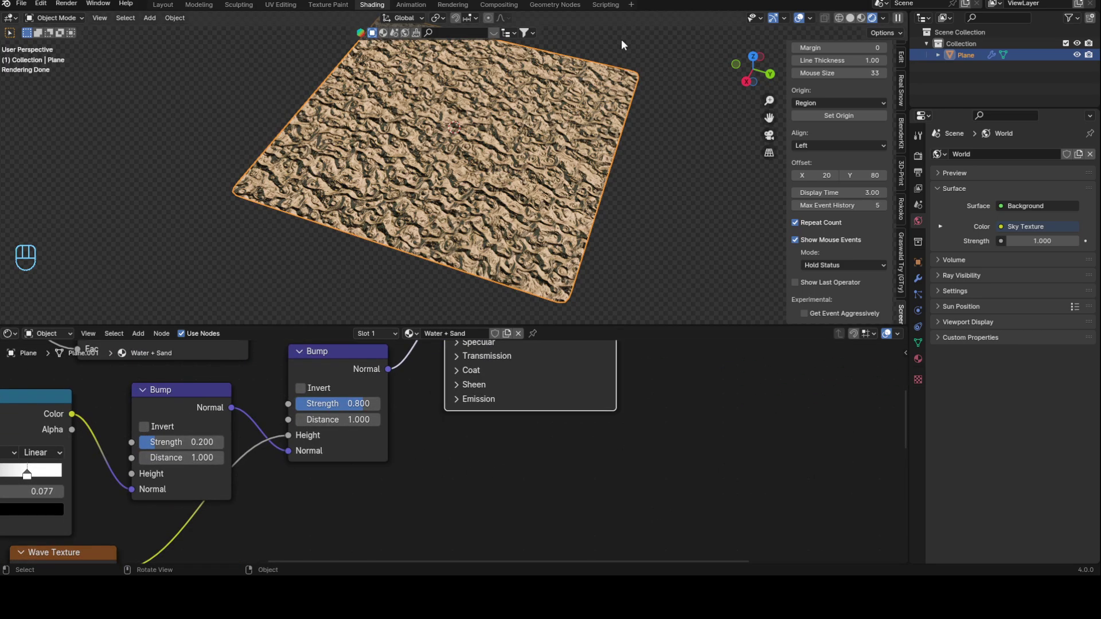
Lower the ripple Bump strength to 0.6 and orbit to inspect the rippled sand
middle_click(560, 165)
click(559, 159)
middle_click(557, 154)
drag(474, 230, 494, 170)
middle_click(479, 253)
drag(366, 404, 364, 409)
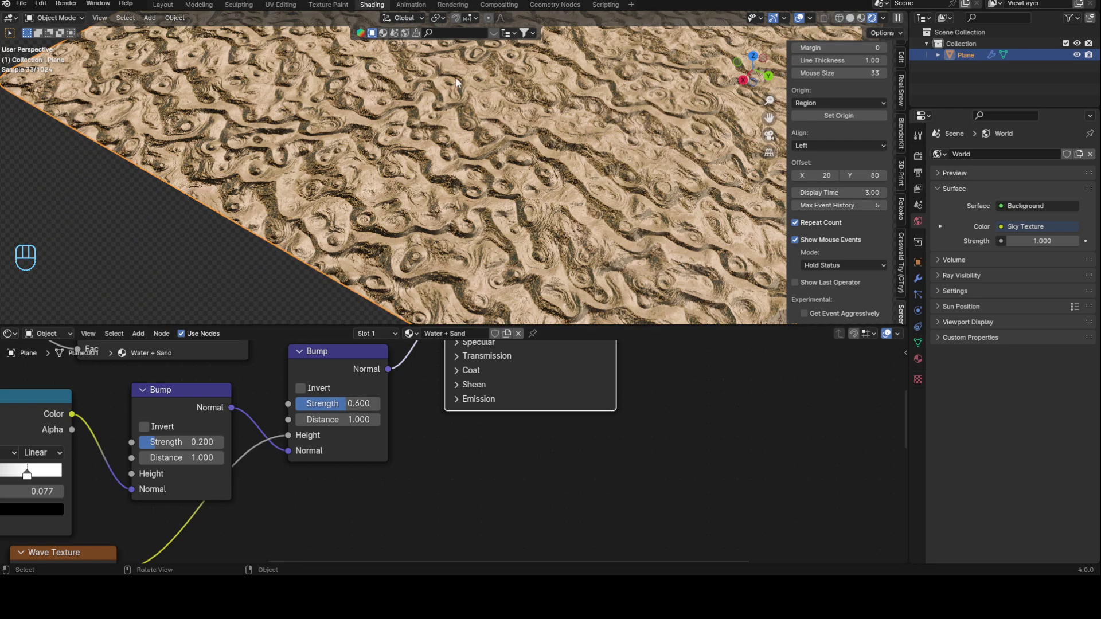
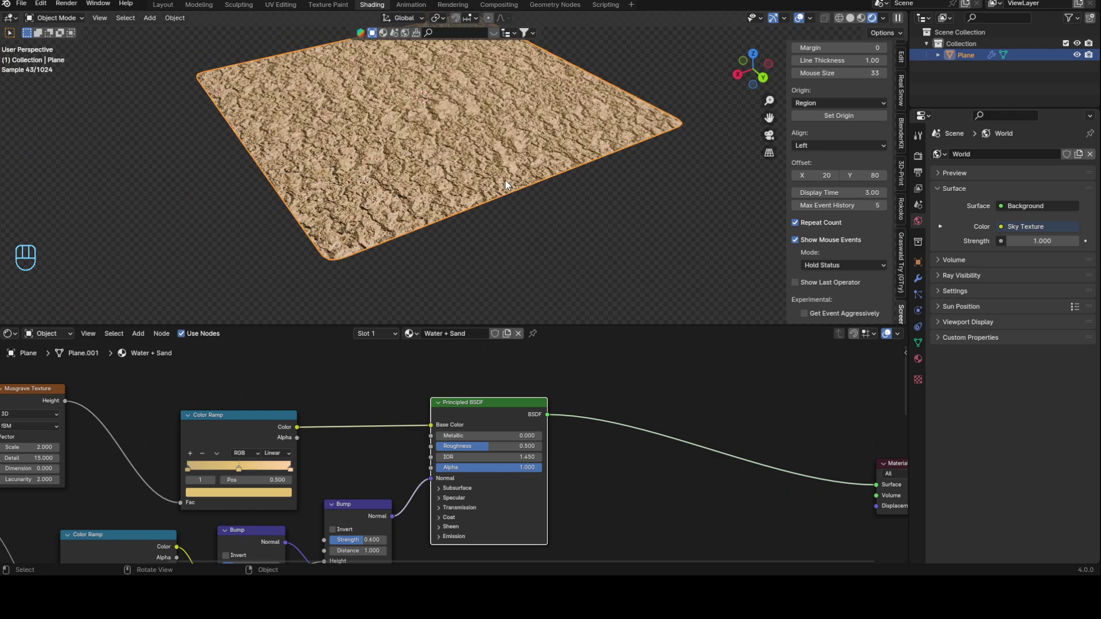
drag(449, 215, 480, 206)
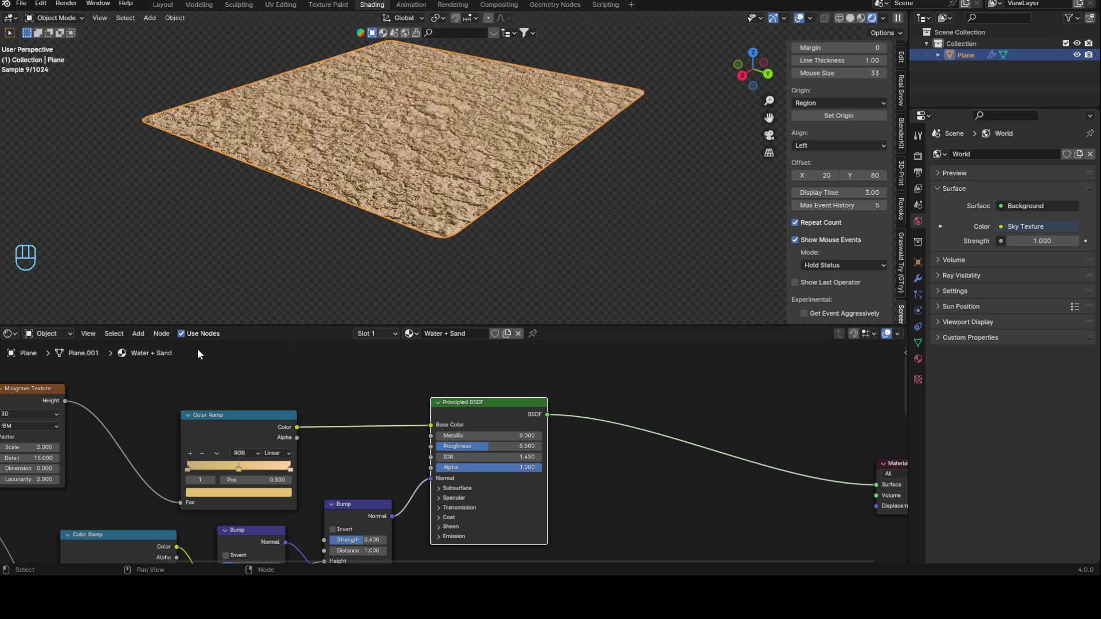
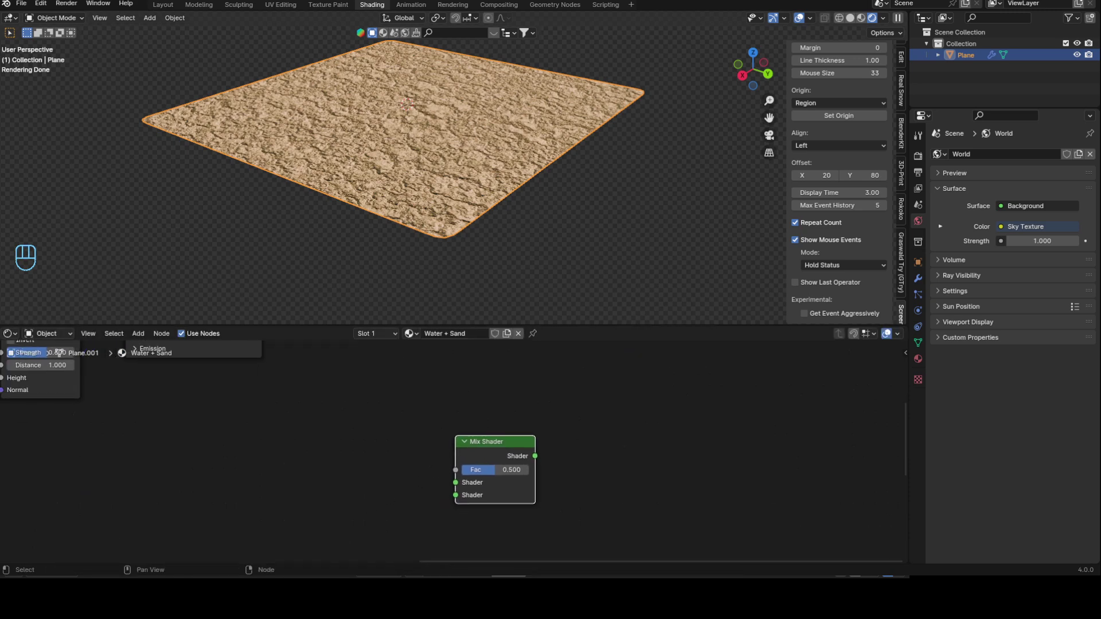
Connect the Transparent BSDF into the Mix Shader alongside the Glass BSDF
key(shift+a)
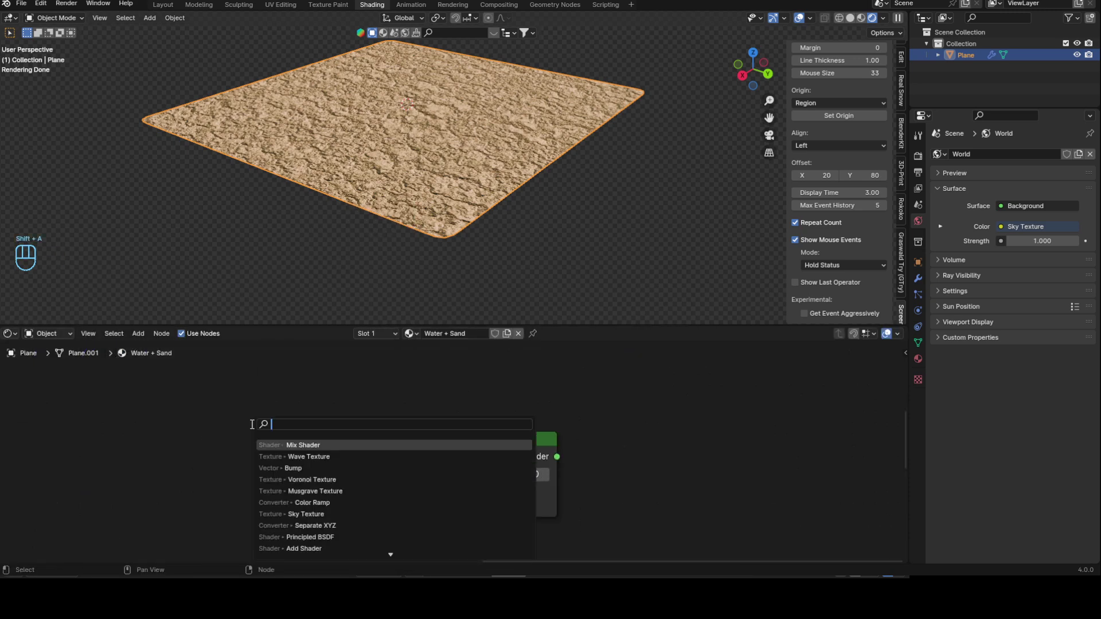
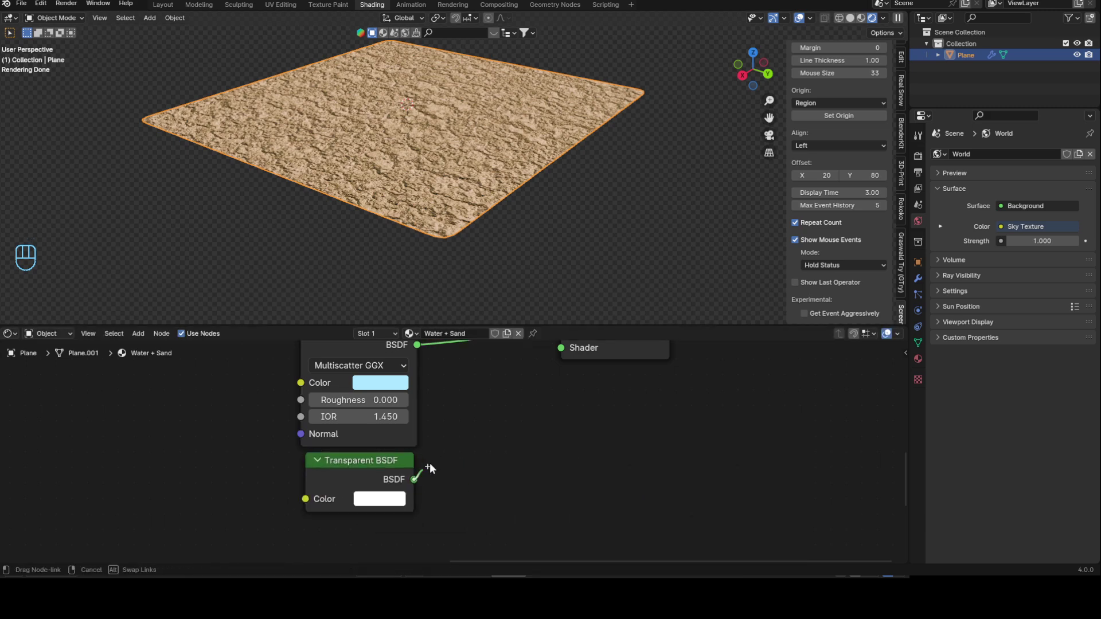
drag(560, 365, 550, 372)
click(268, 388)
key(shift+a)
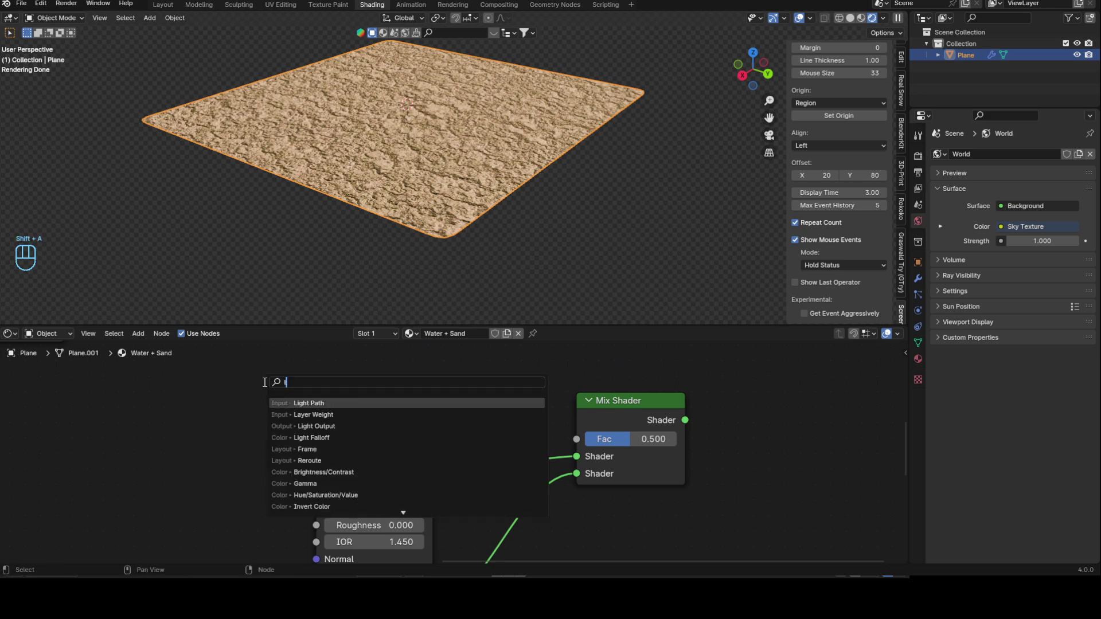
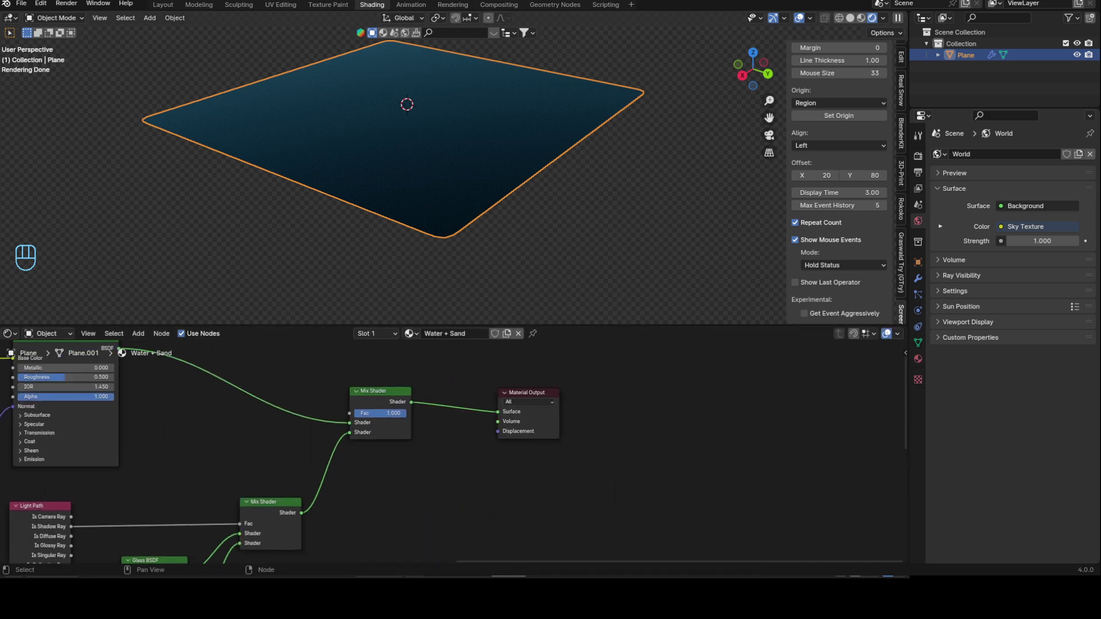
Add Volume Absorption and Add Shader nodes, feeding the absorption into the Add Shader
key(shift+a)
key(d)
click(498, 404)
click(462, 433)
drag(401, 491, 430, 462)
click(488, 506)
key(shift+a)
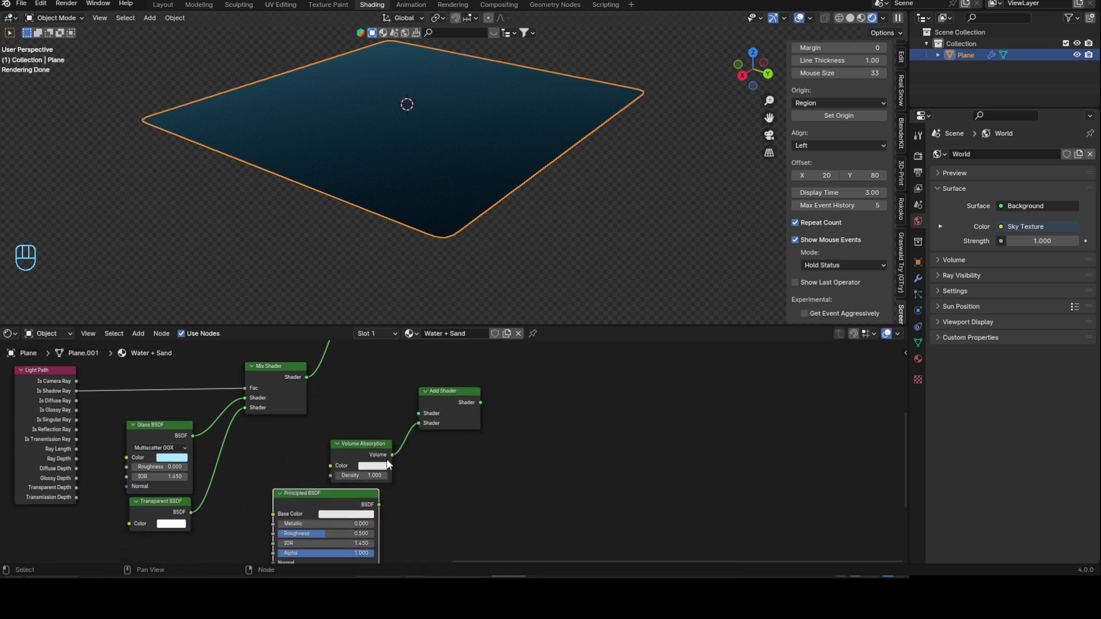
Set the Volume Absorption colour to a pale teal
click(420, 418)
click(464, 481)
click(488, 457)
click(395, 391)
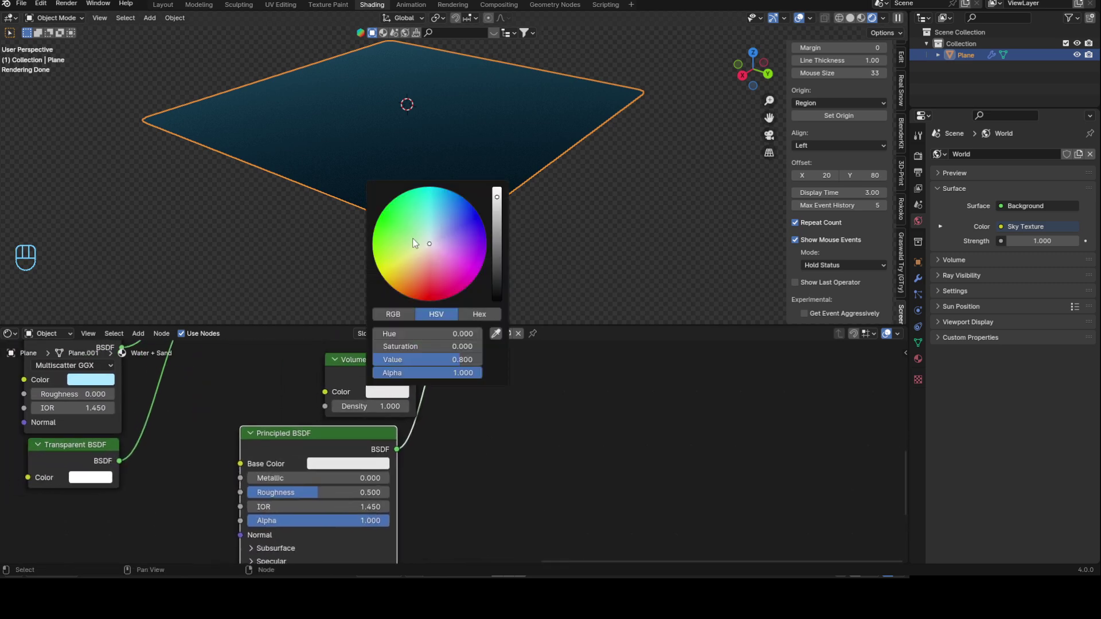
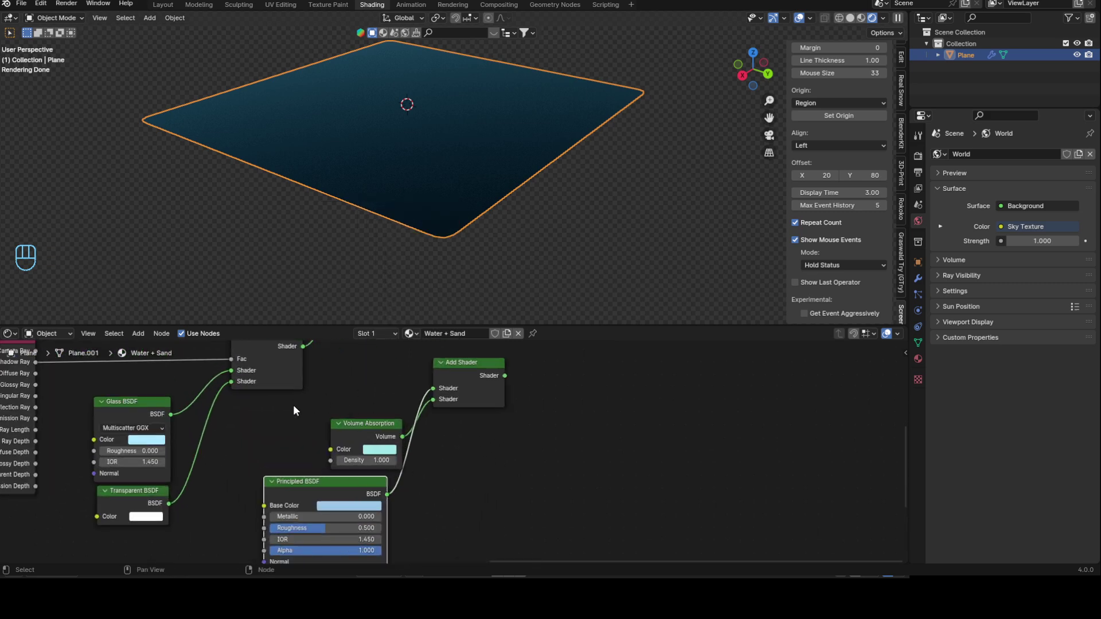
Plug the Add Shader into the Material Output Volume socket
drag(360, 497, 422, 532)
middle_click(549, 471)
click(567, 479)
middle_click(548, 478)
click(457, 413)
drag(516, 125, 491, 122)
click(521, 152)
click(541, 141)
click(528, 91)
Add a cube to the scene and extrude the water plane downward into a box
key(shift+a)
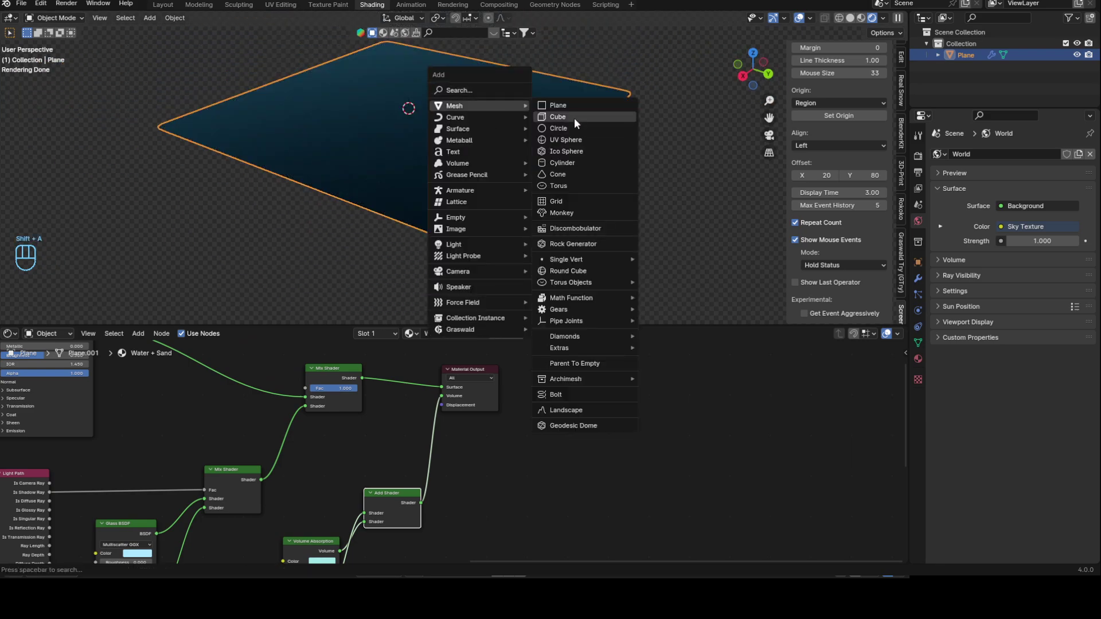
drag(544, 176, 511, 172)
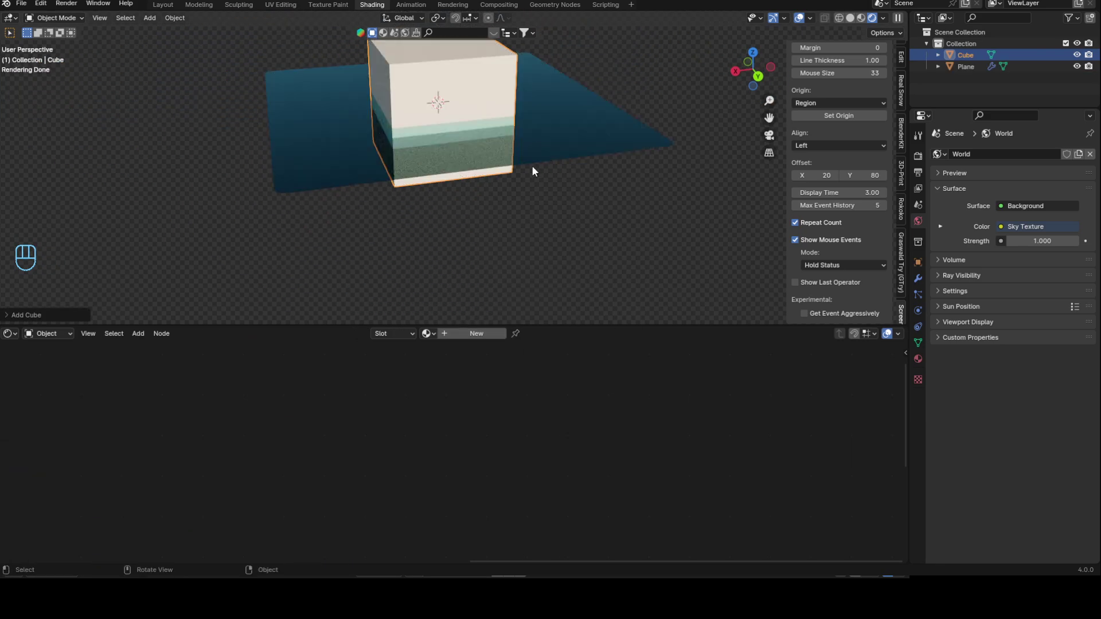
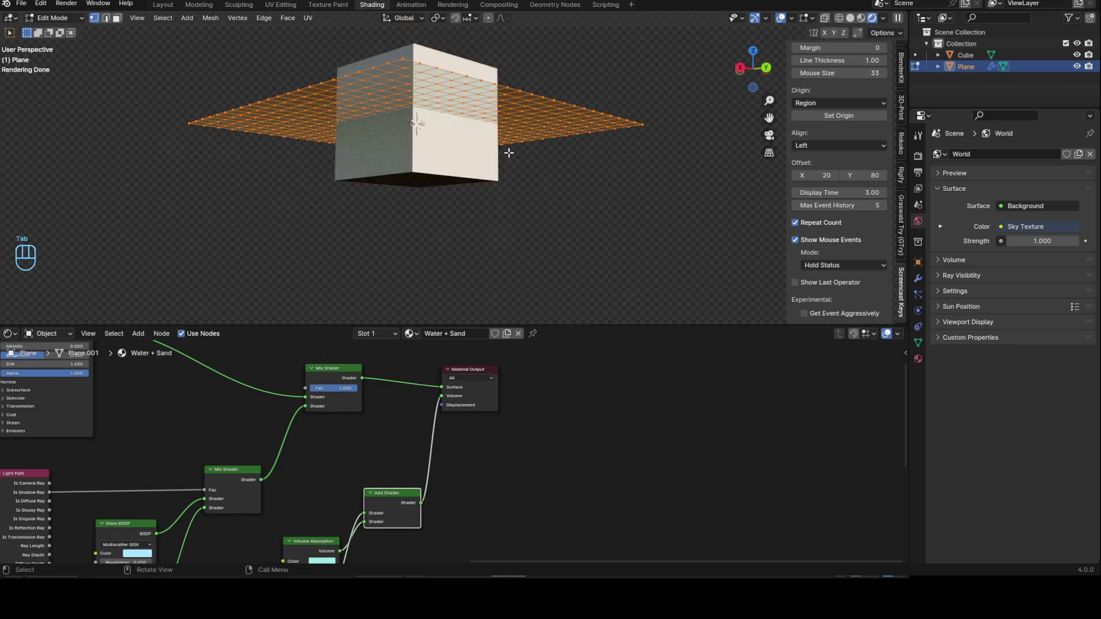
key(e)
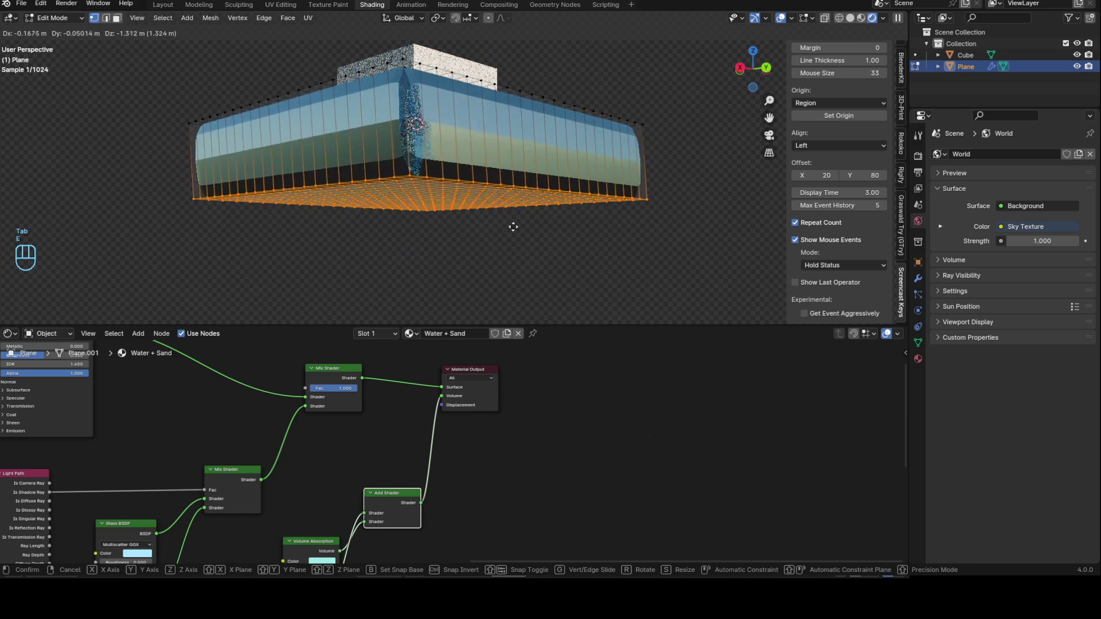
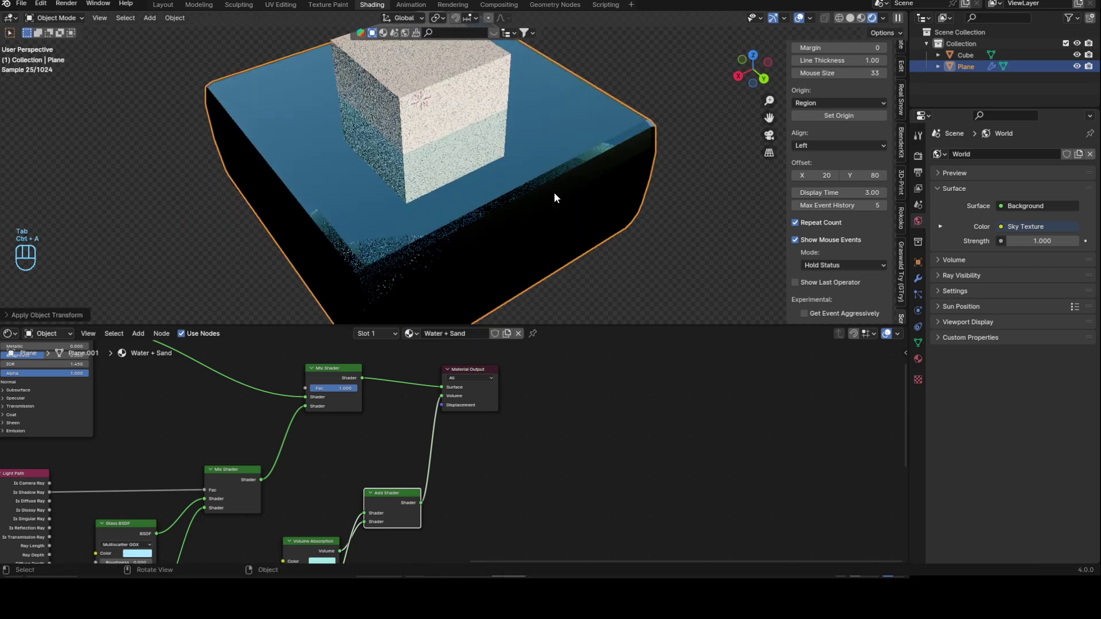
click(516, 207)
Select all the box geometry and recalculate its normals to face outside
key(Tab)
key(a)
key(alt+n)
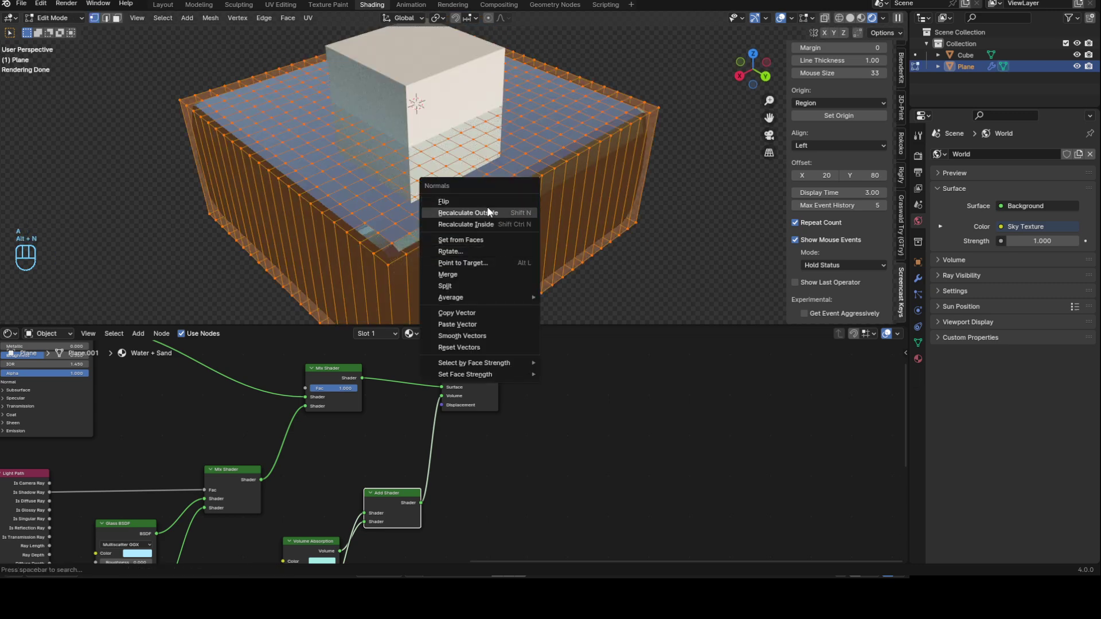
key(alt+n)
key(Tab)
Orbit around the water box to check the cube partly submerged inside it
drag(574, 191, 549, 229)
drag(581, 241, 616, 168)
drag(563, 197, 494, 203)
drag(484, 205, 521, 224)
key(Tab)
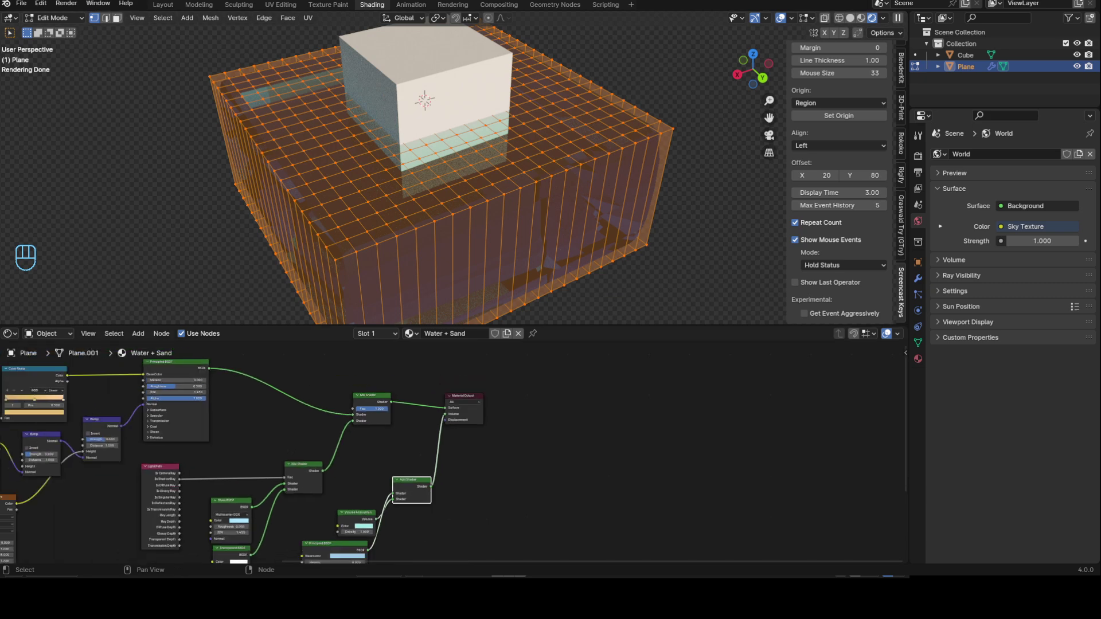
key(Tab)
middle_click(533, 192)
middle_click(548, 190)
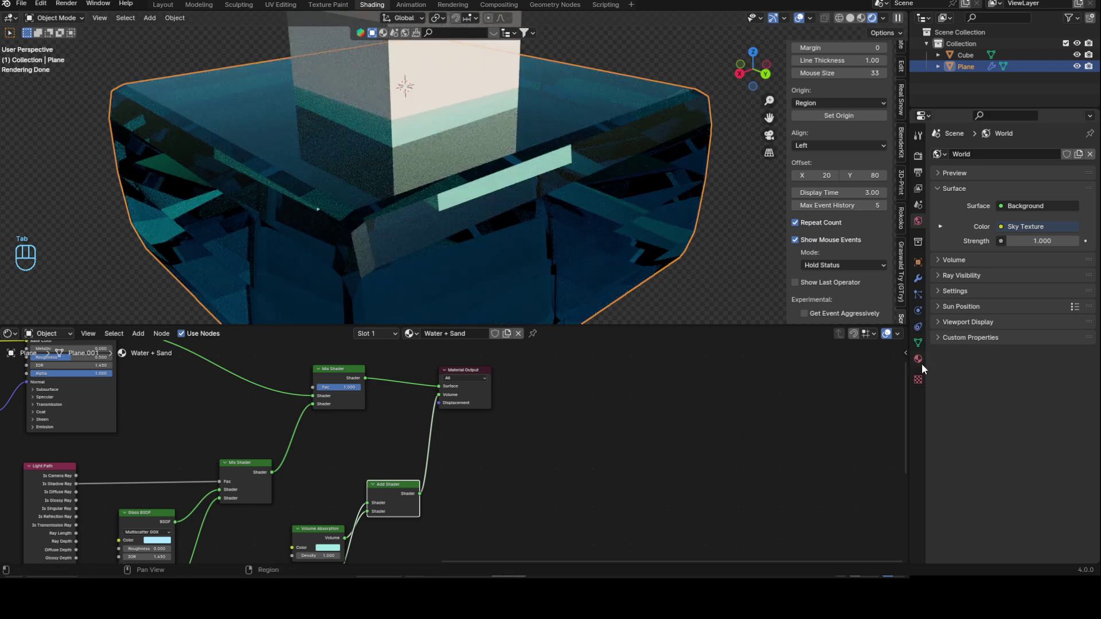
Set the Water + Sand material's displacement method to Displacement and Bump
click(943, 394)
click(941, 381)
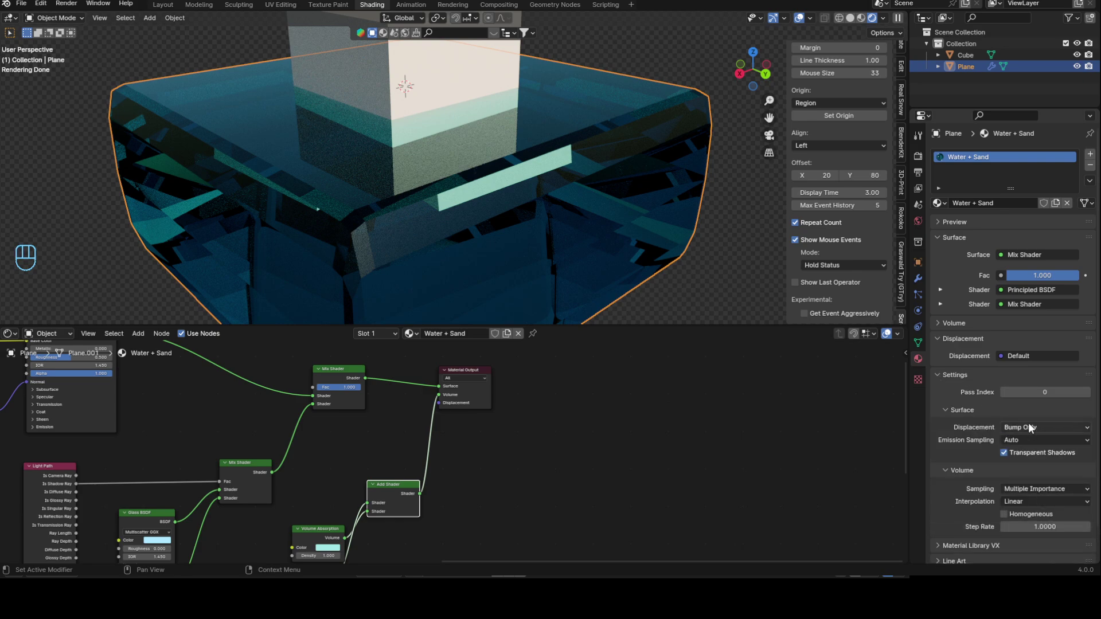
click(1049, 432)
drag(1043, 430, 1032, 472)
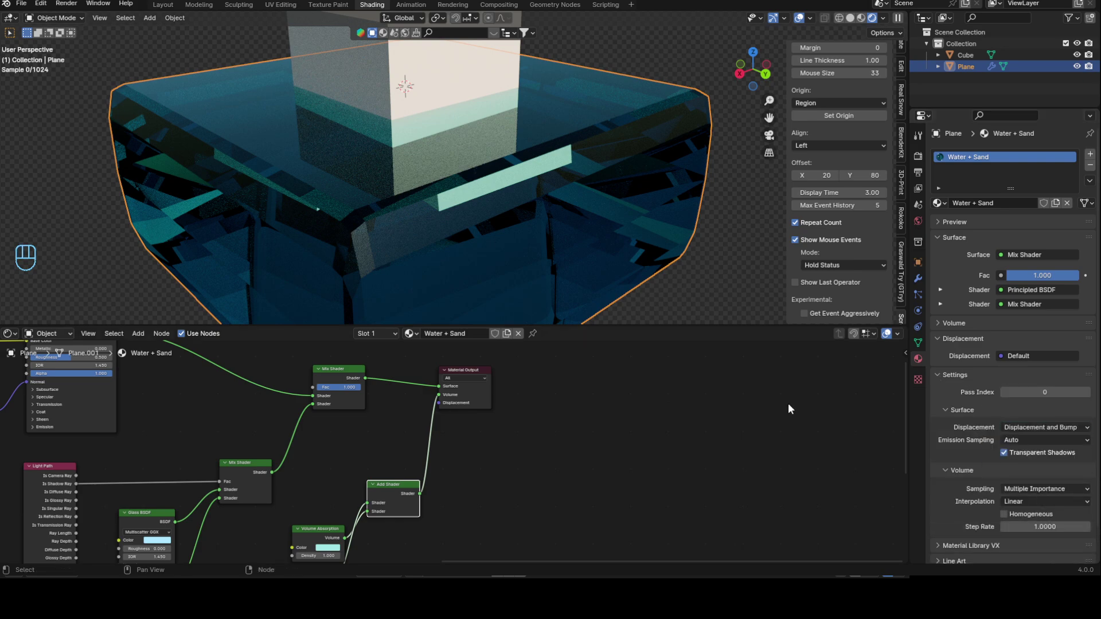
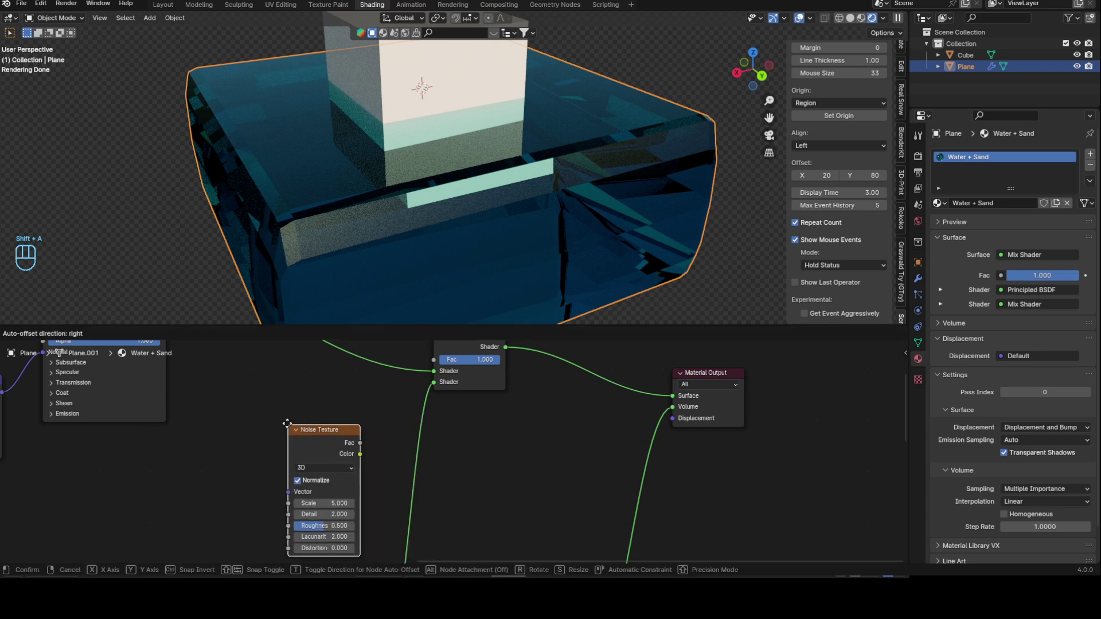
Search for a Displacement node to add after the Noise Texture
key(shift+a)
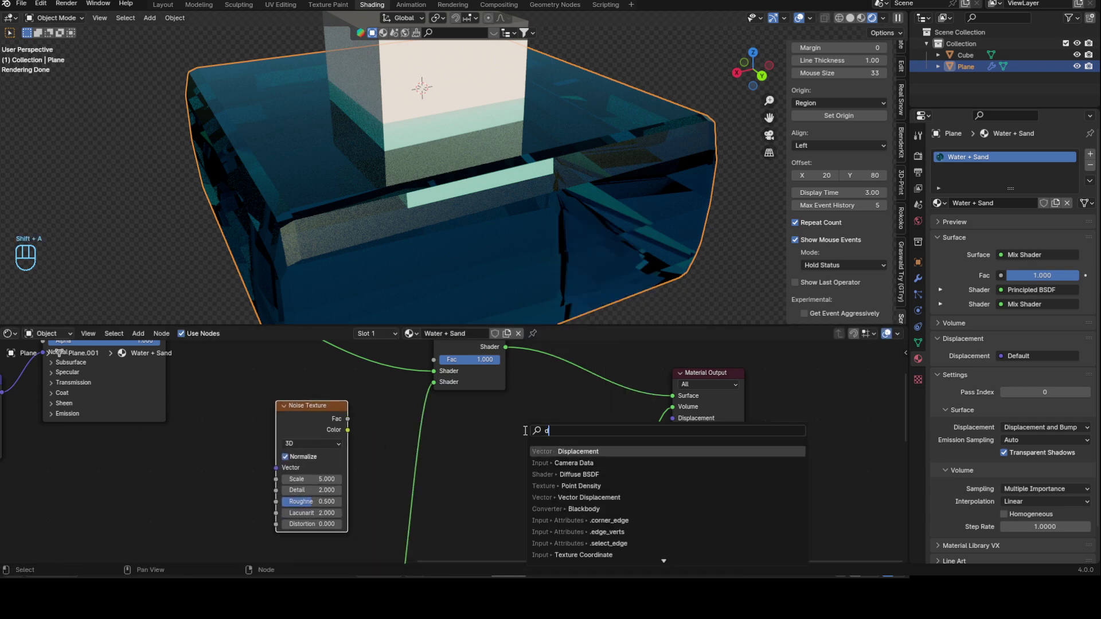
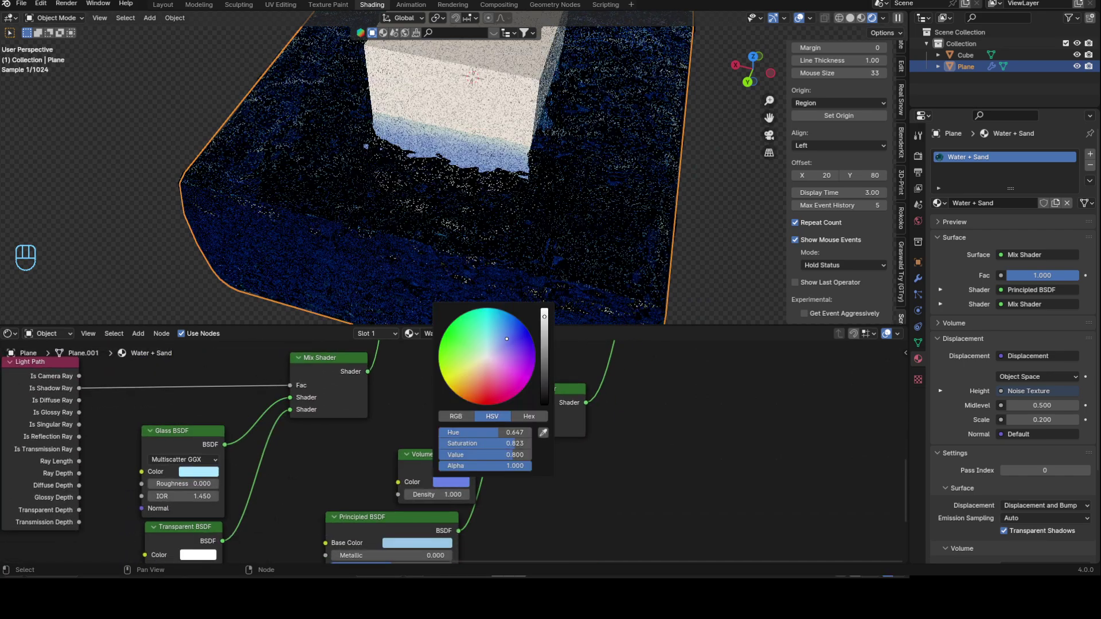
Try tinting the Principled BSDF base colour green, then undo the change
key(ctrl+z)
middle_click(553, 514)
drag(454, 474, 476, 344)
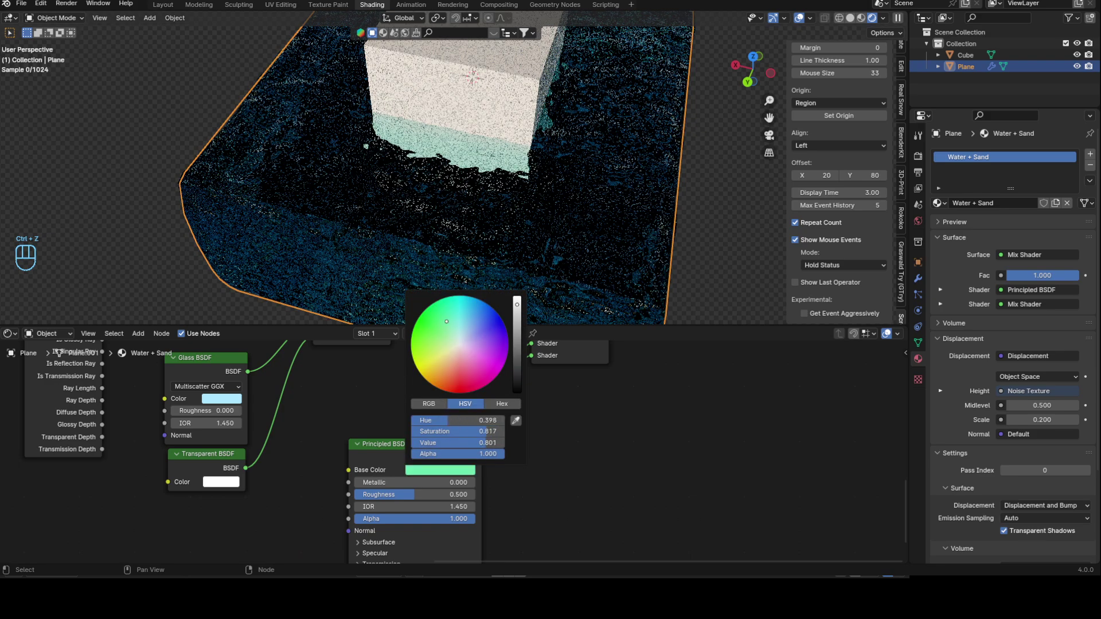
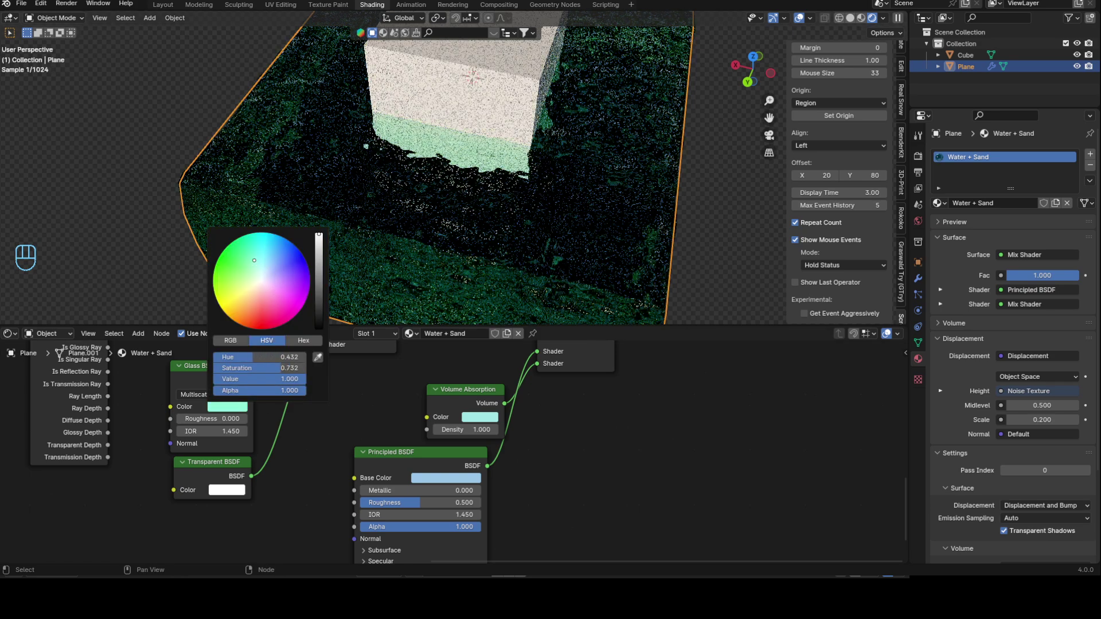
key(ctrl+z)
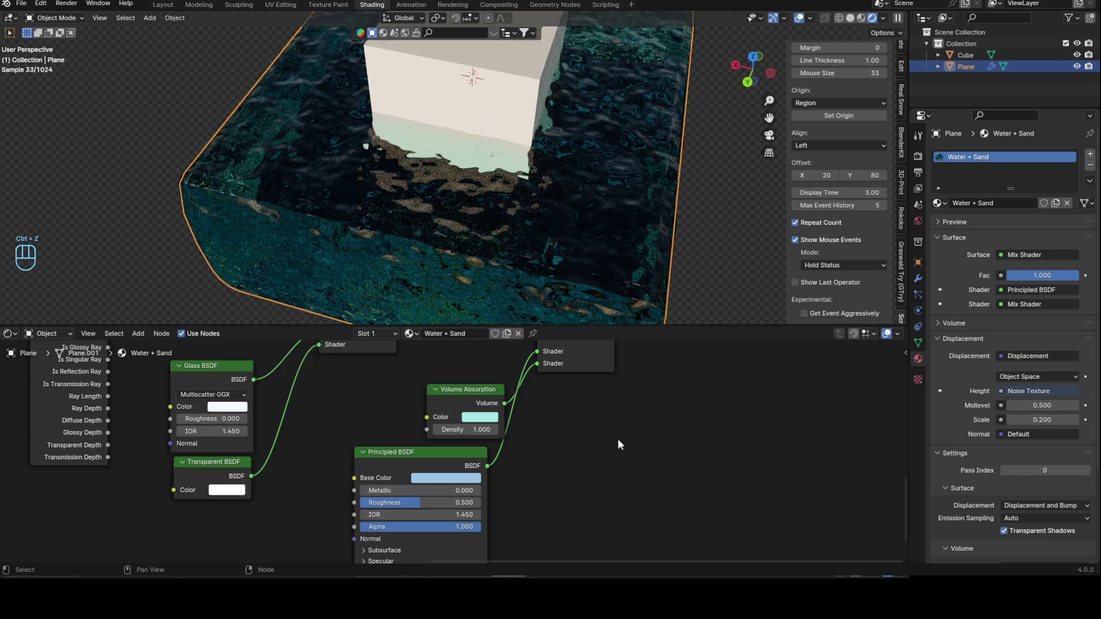
Orbit around the water box to check the teal render over the rippled bottom
drag(500, 153, 467, 136)
drag(568, 181, 541, 232)
middle_click(556, 232)
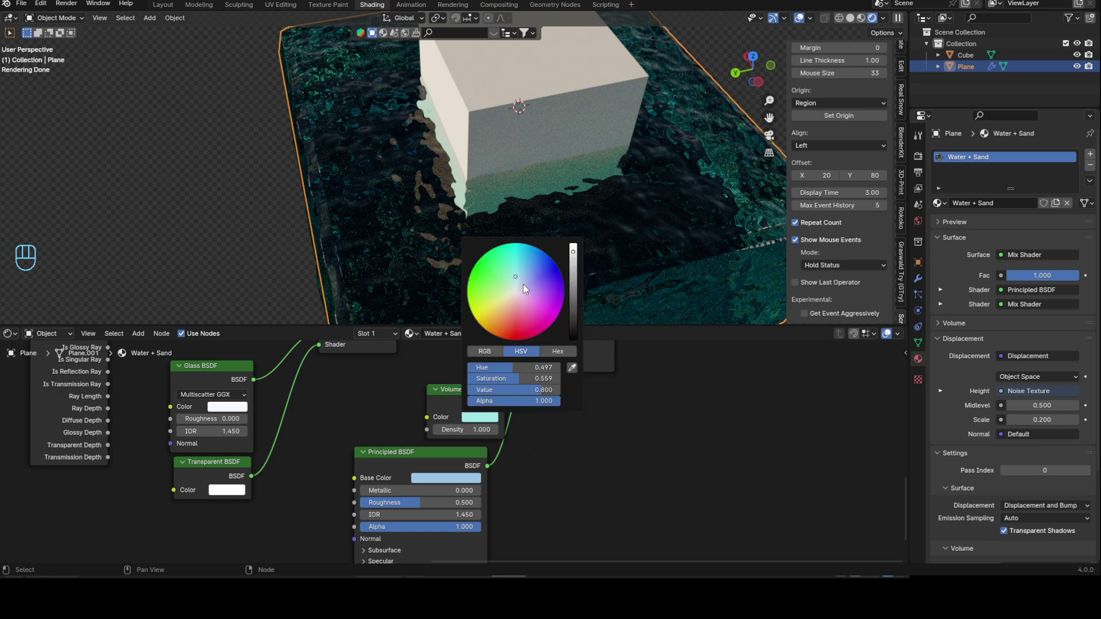
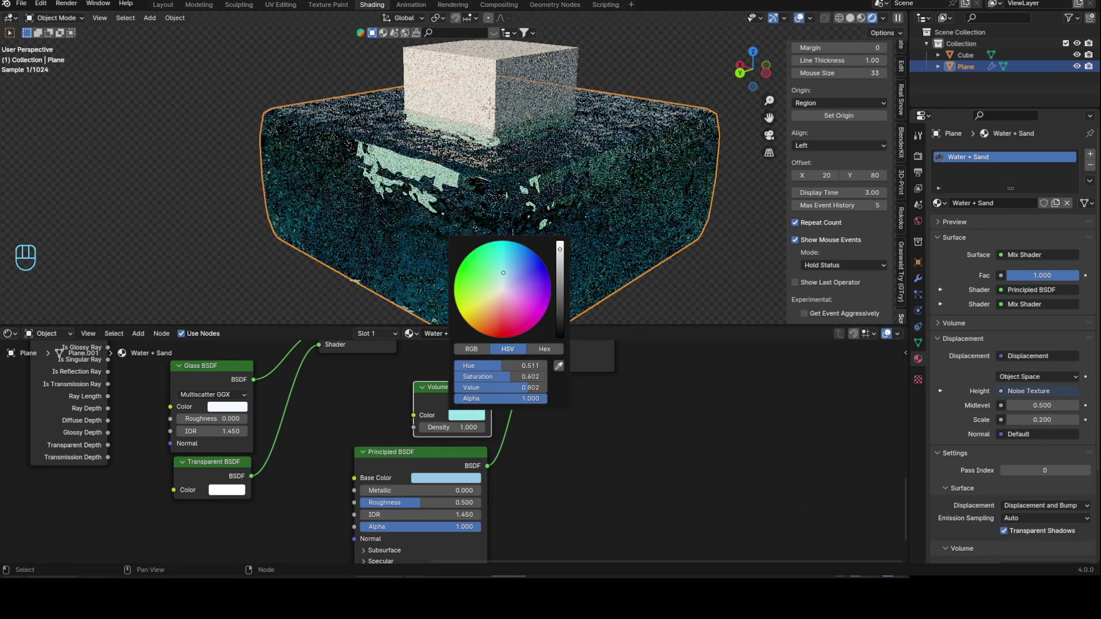
drag(545, 145, 539, 183)
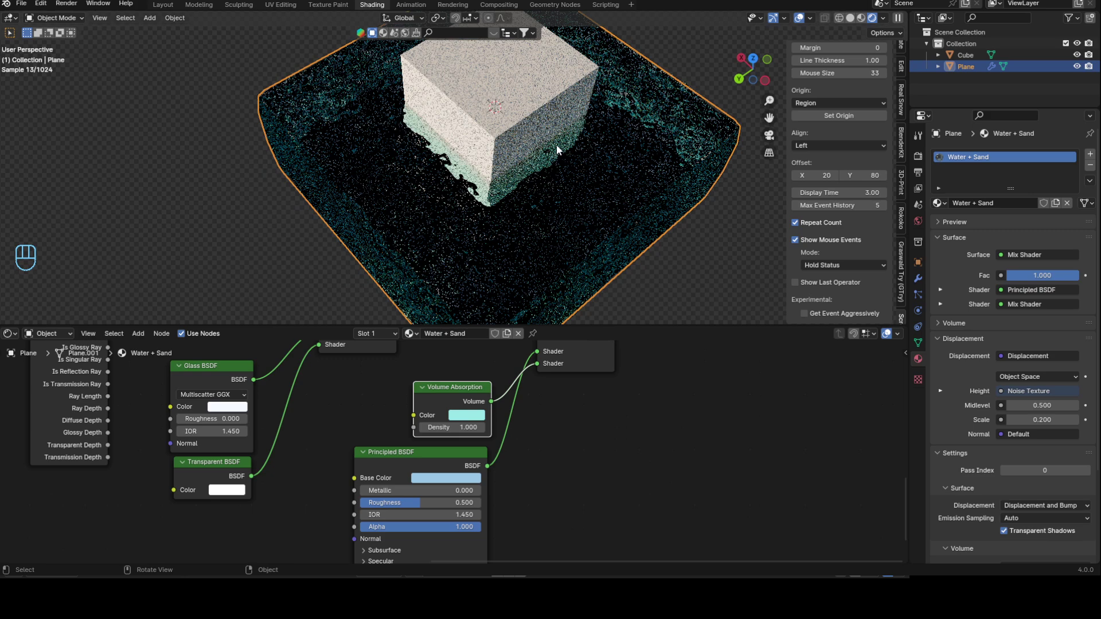
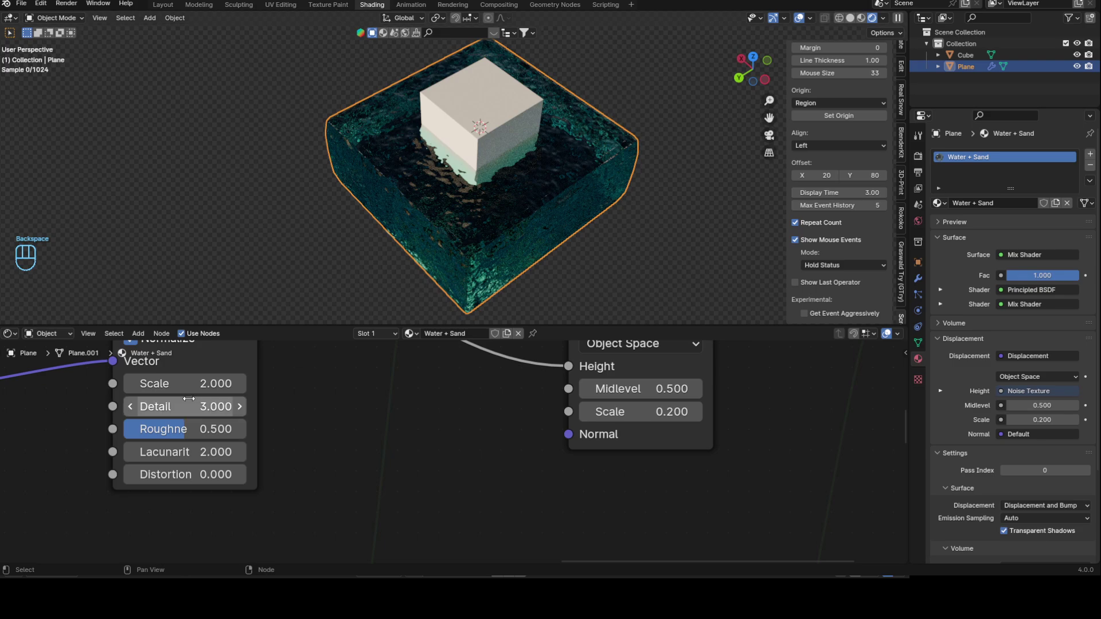
Move the view in close to the side of the water box
drag(451, 178, 489, 134)
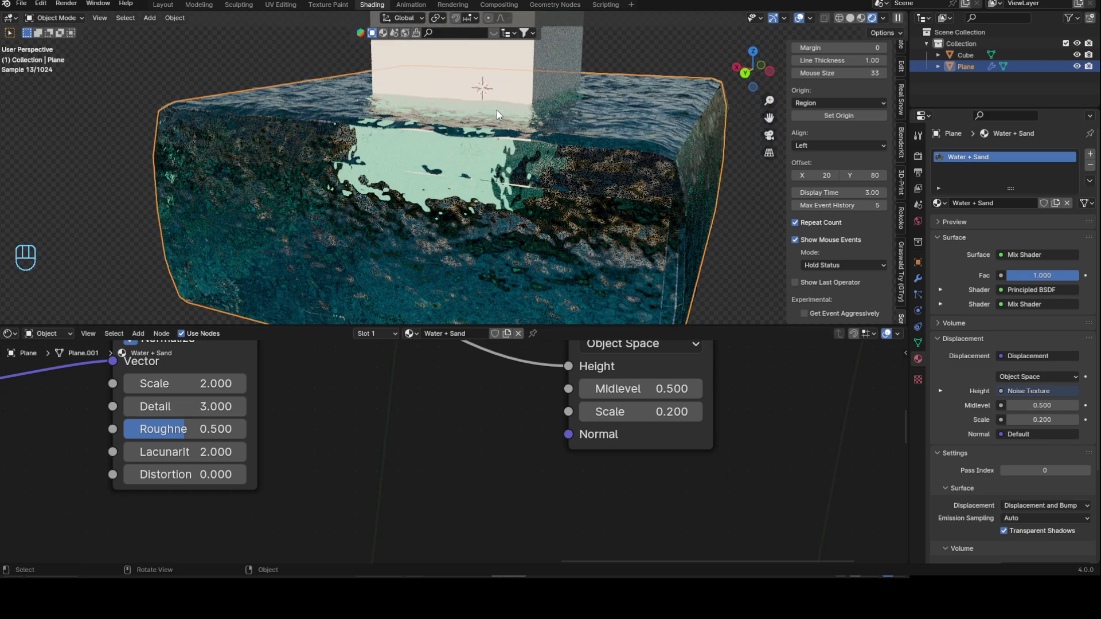
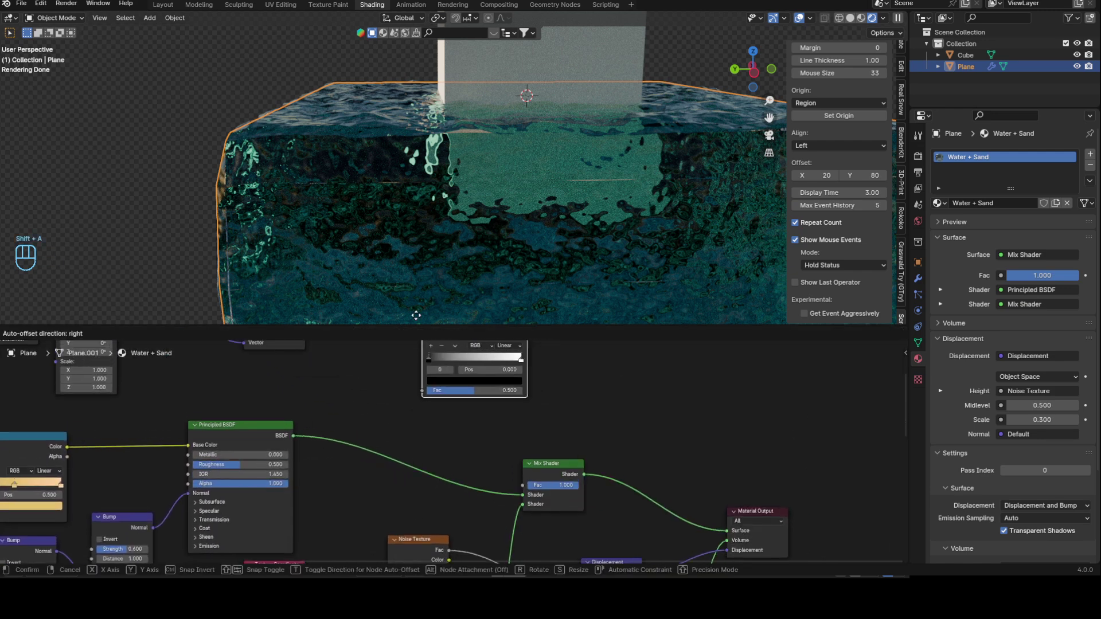
Drive the Mix Shader factor with the Color Ramp and inspect its black and white stops
drag(488, 390, 527, 531)
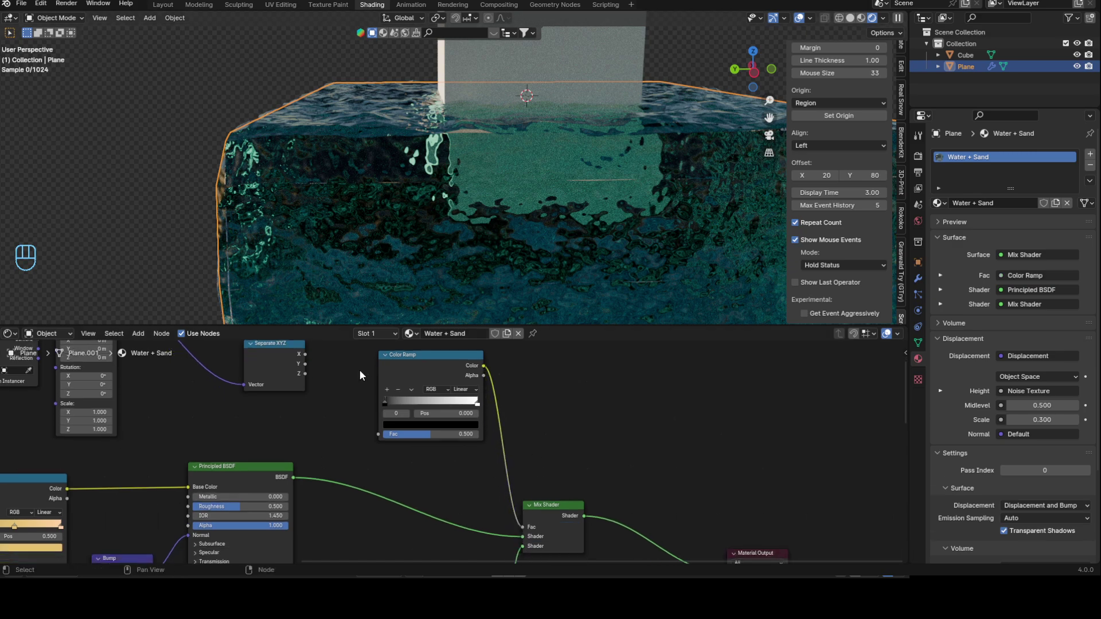
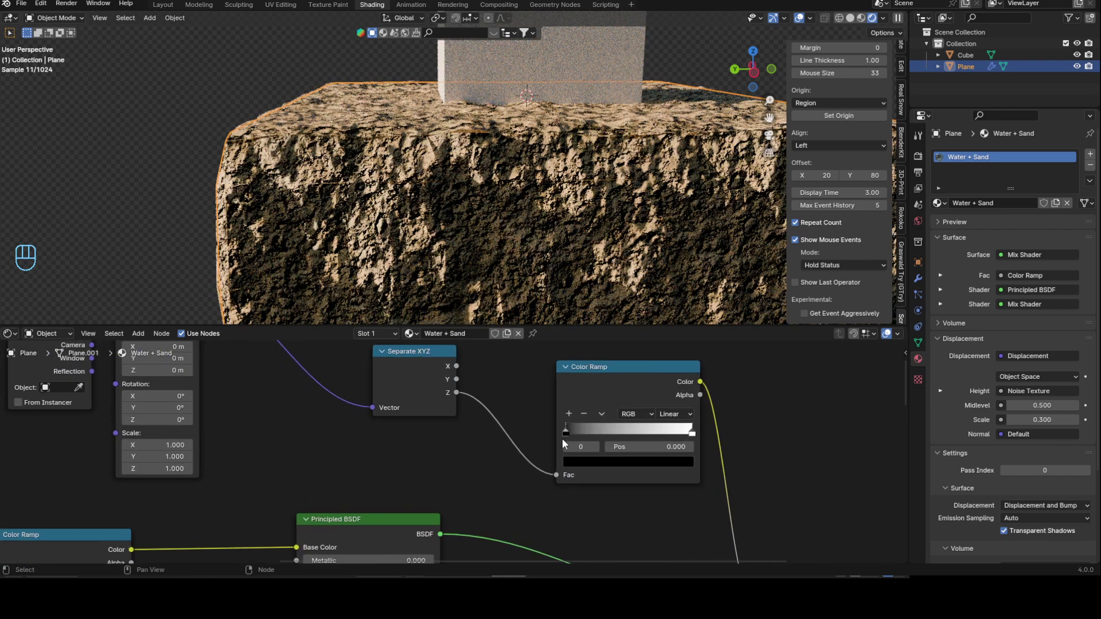
click(580, 446)
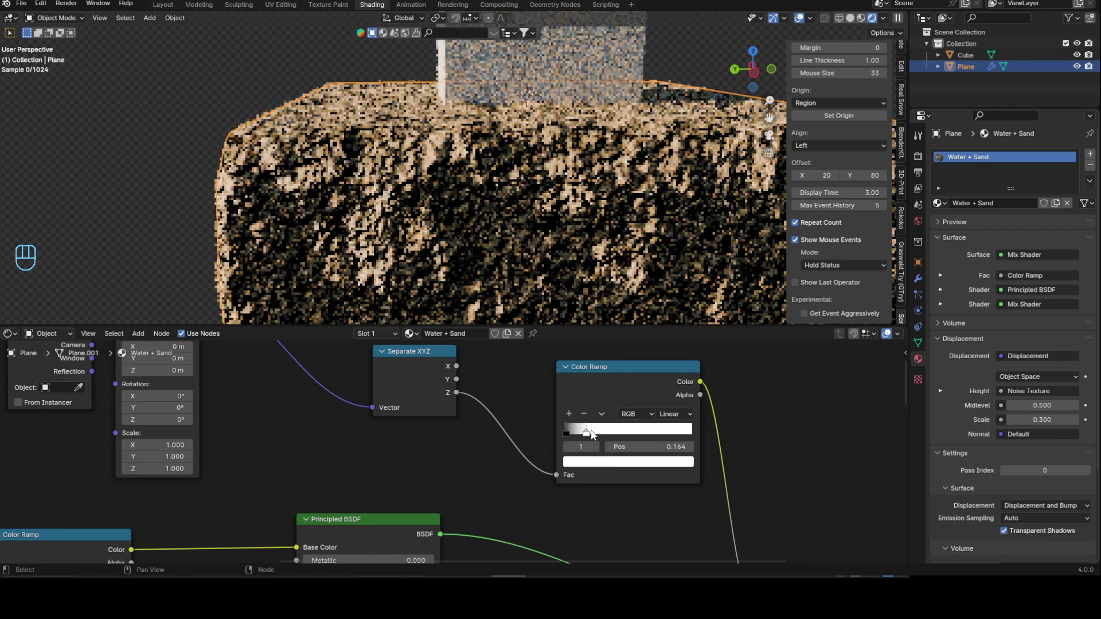
click(581, 439)
middle_click(426, 459)
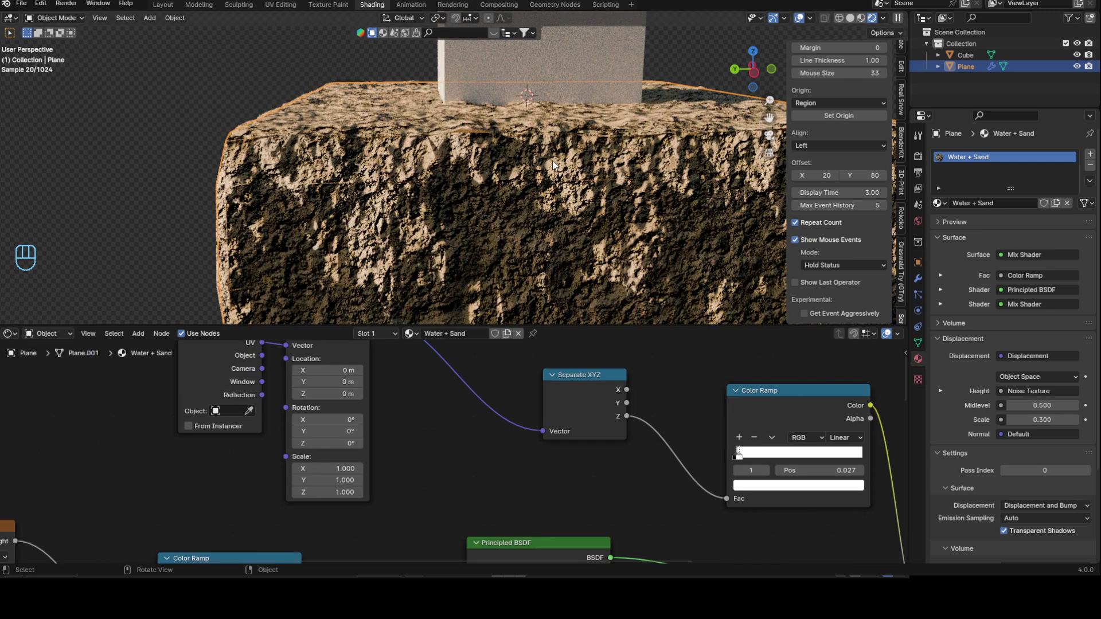
middle_click(569, 162)
Switch the viewport shading to material preview and back
key(z)
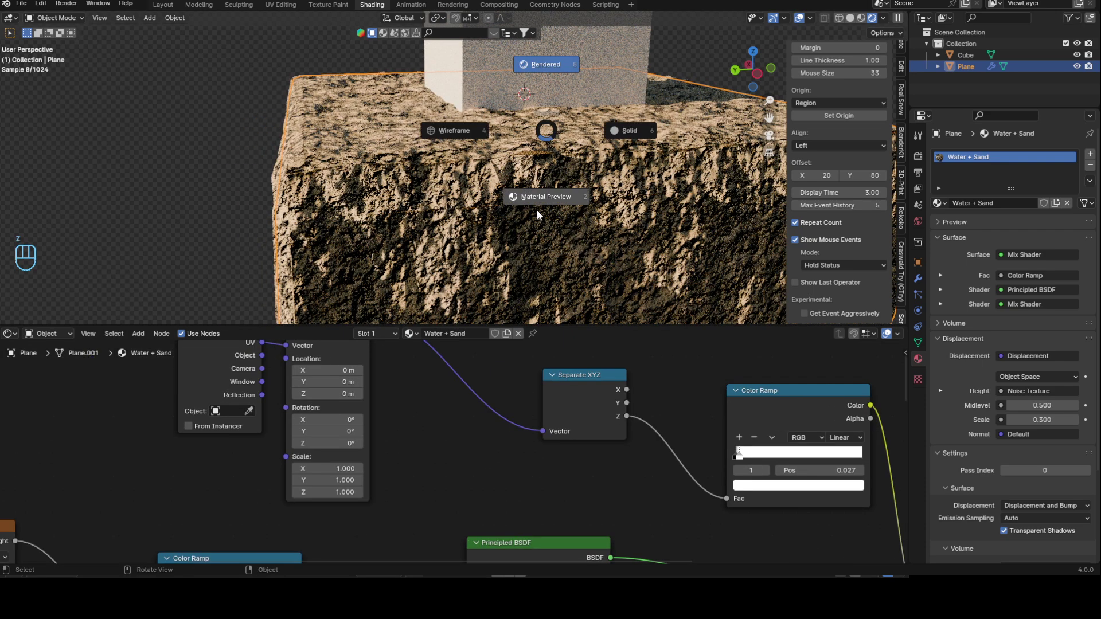
drag(519, 187, 524, 200)
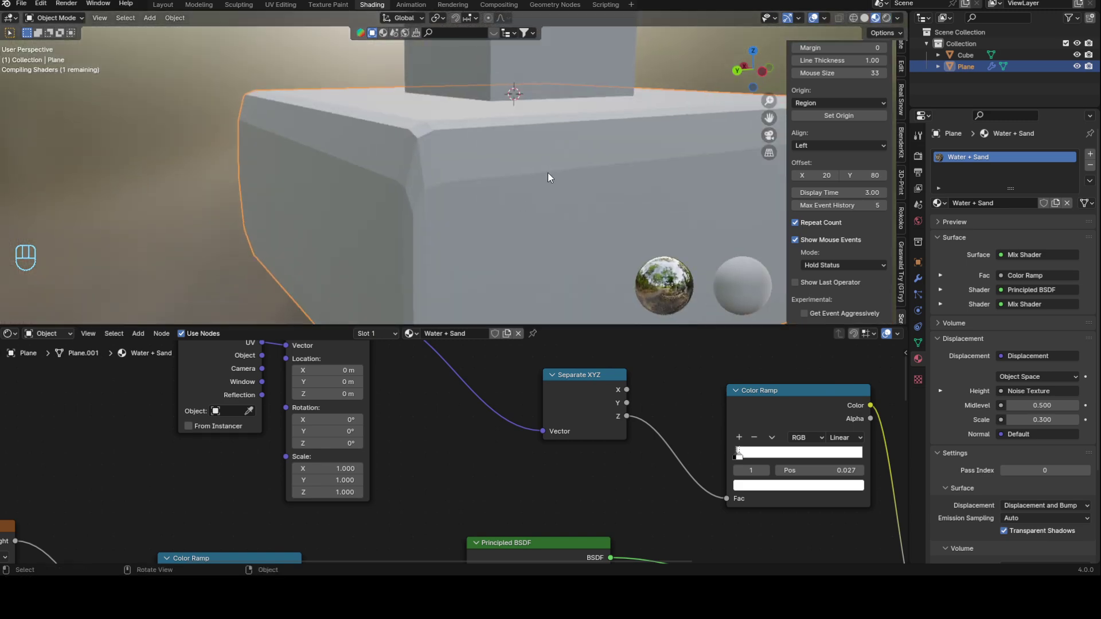
key(z)
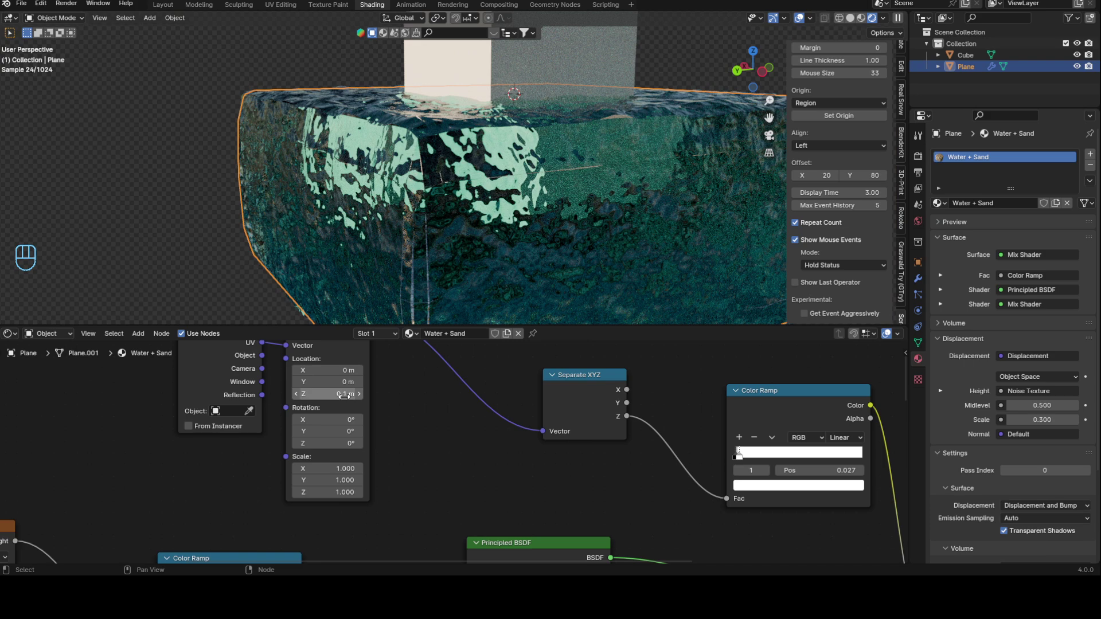
Adjust the height mask's Mapping Z offset via 0.1 m to 0.05 m and view the whole box
drag(366, 399, 301, 402)
drag(302, 401, 350, 400)
drag(365, 397, 515, 181)
middle_click(515, 181)
drag(514, 191, 530, 217)
click(905, 49)
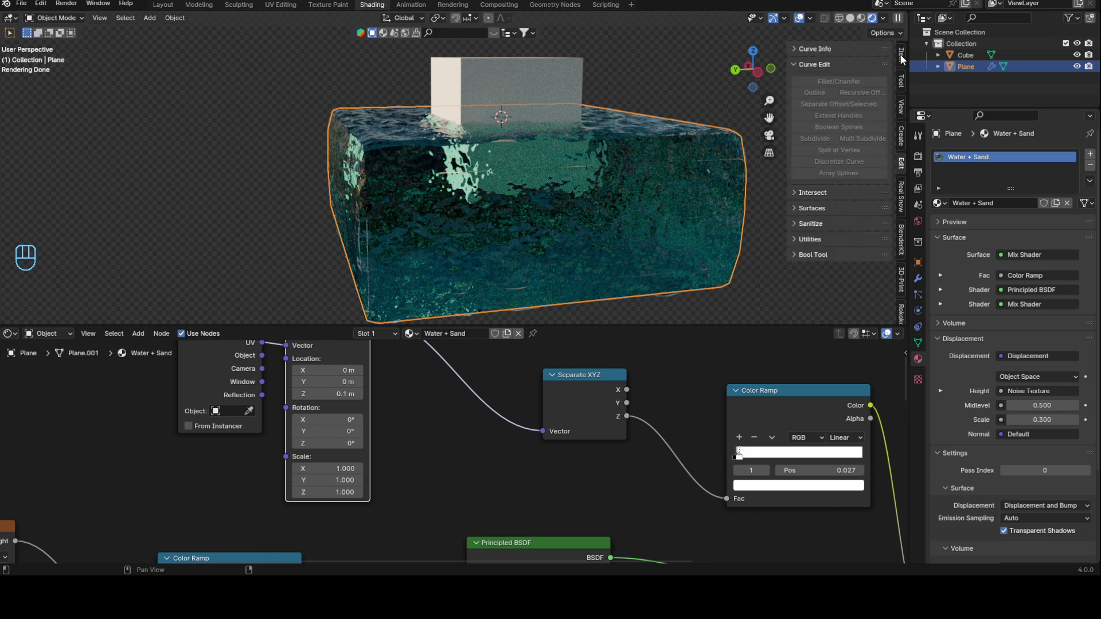
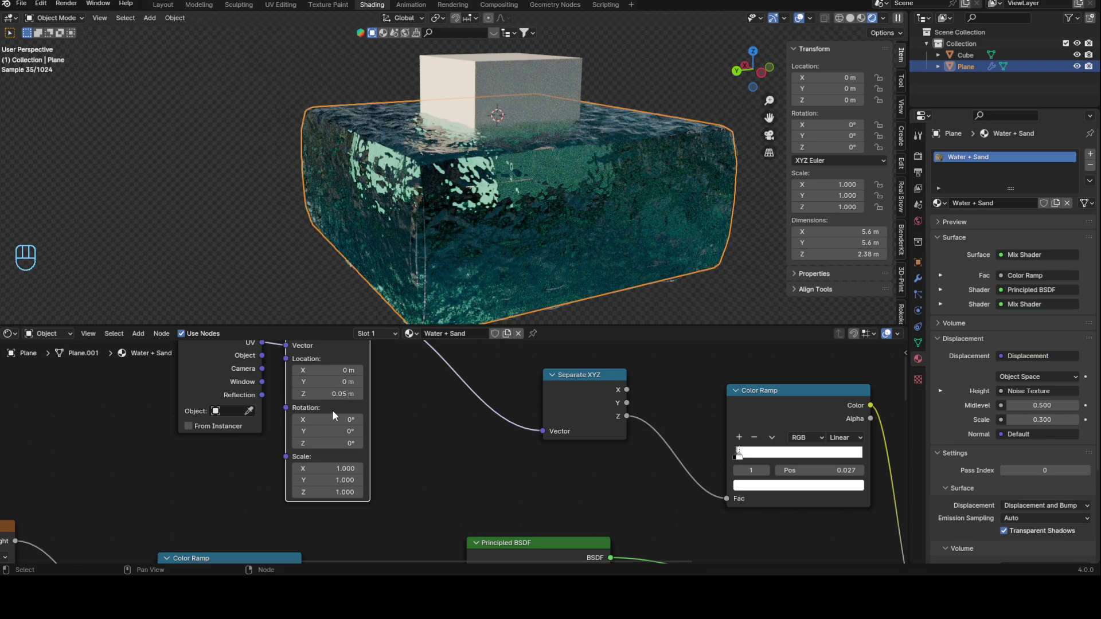
Shift the Color Ramp mask transition to reveal the sand under the water, then pull it back
drag(505, 229, 496, 204)
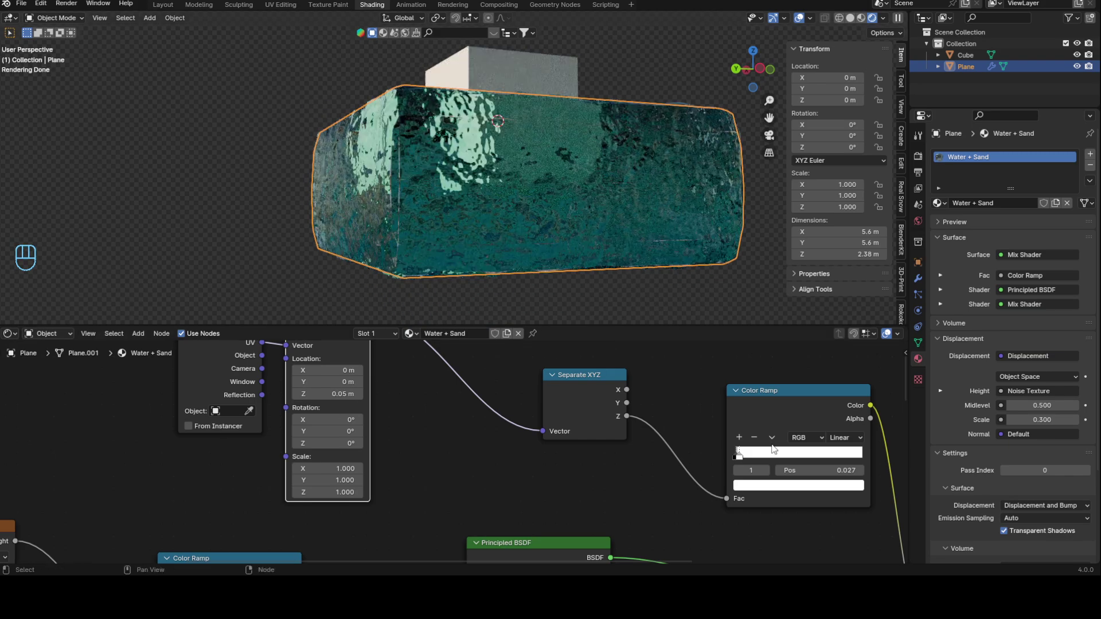
drag(750, 461, 752, 459)
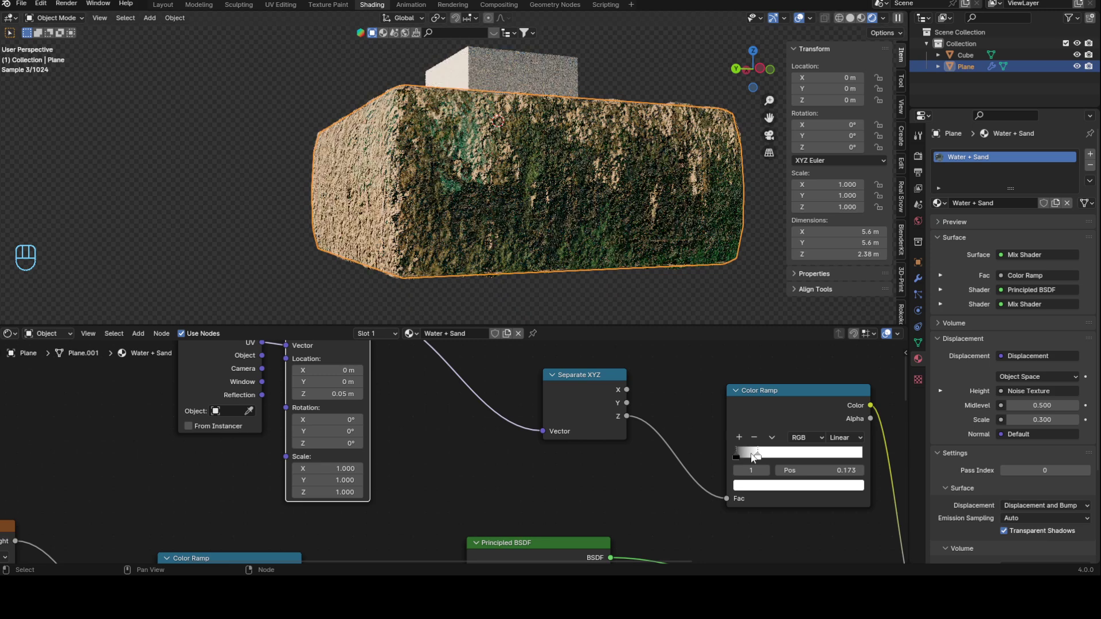
drag(757, 459, 302, 415)
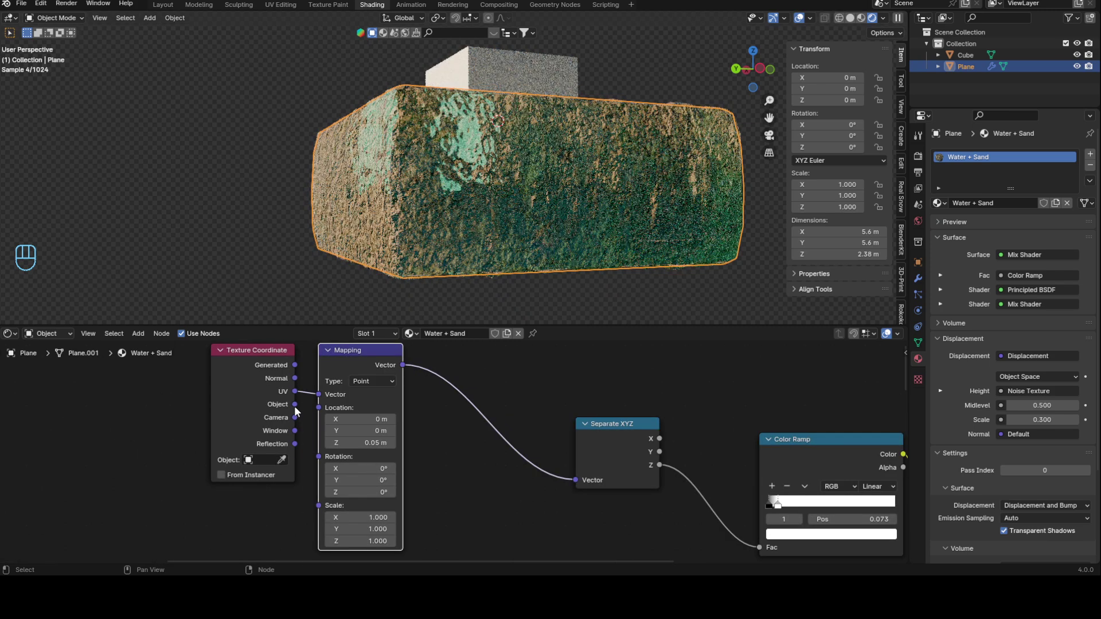
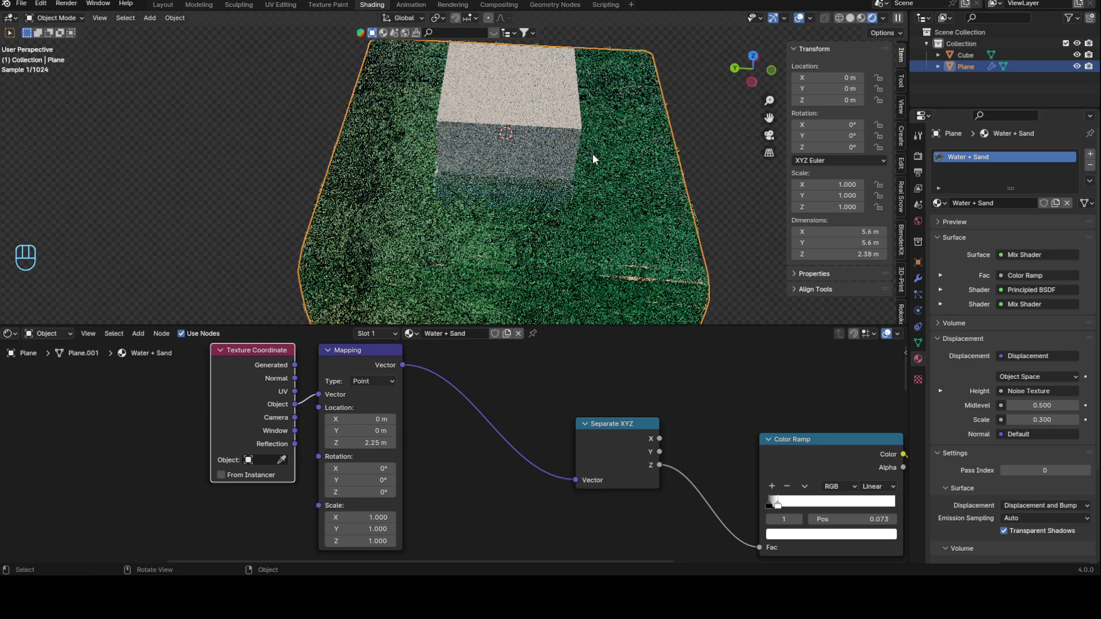
drag(586, 174, 544, 202)
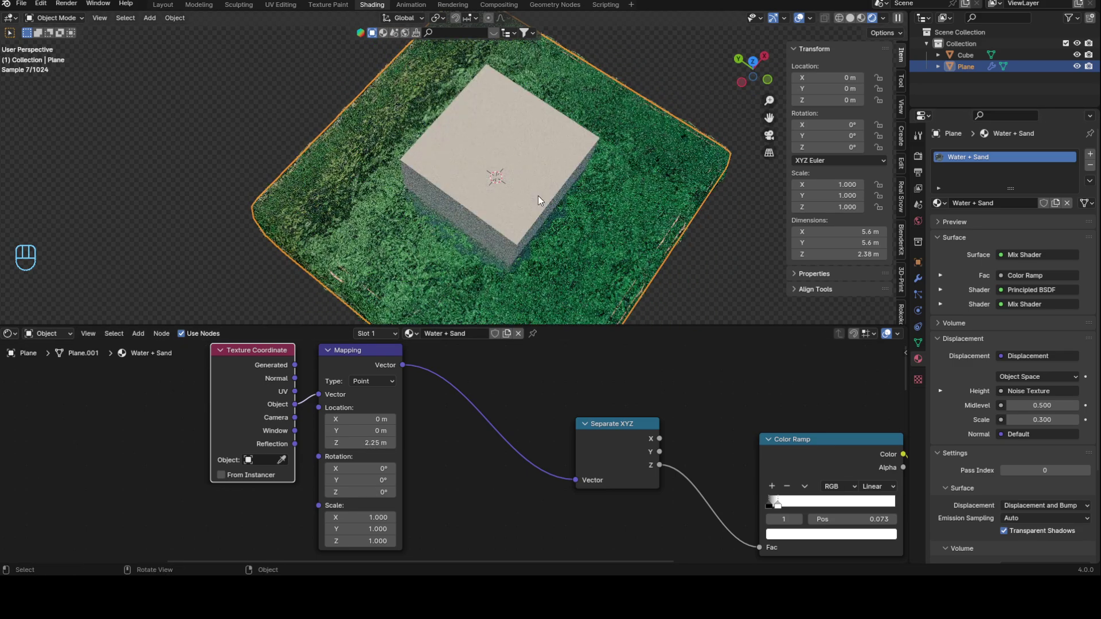
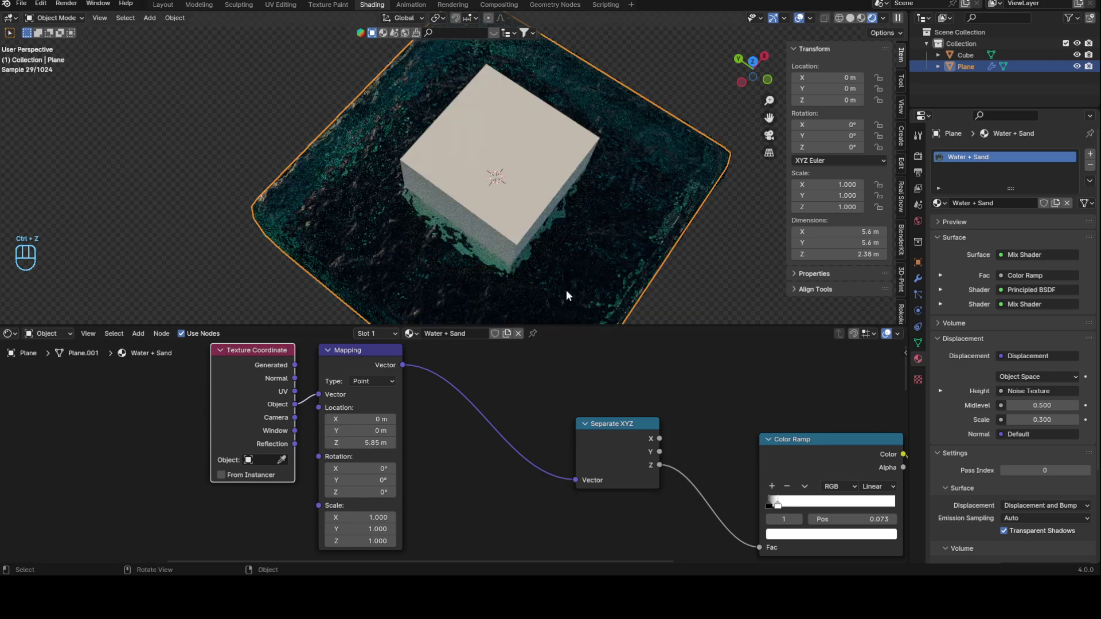
Revert the mask's Z offset to 2.25 m and orbit to a side view of the box
key(ctrl+z)
drag(654, 243, 651, 176)
drag(643, 173, 625, 141)
drag(615, 149, 594, 191)
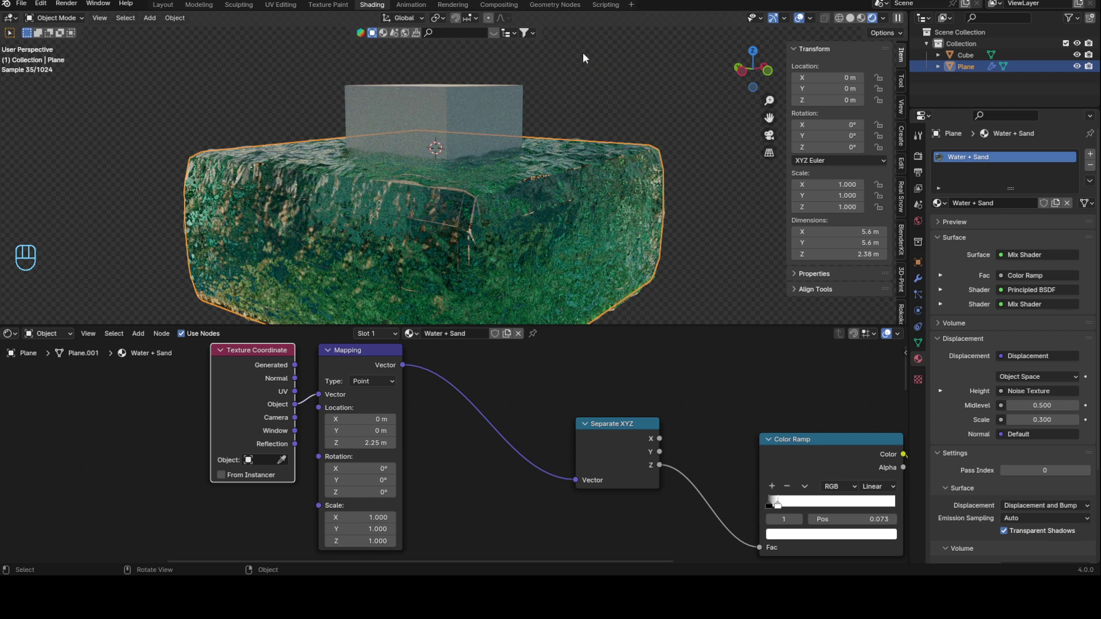
Stretch the box vertically with S Z to almost twice its height and apply the scale
key(s)
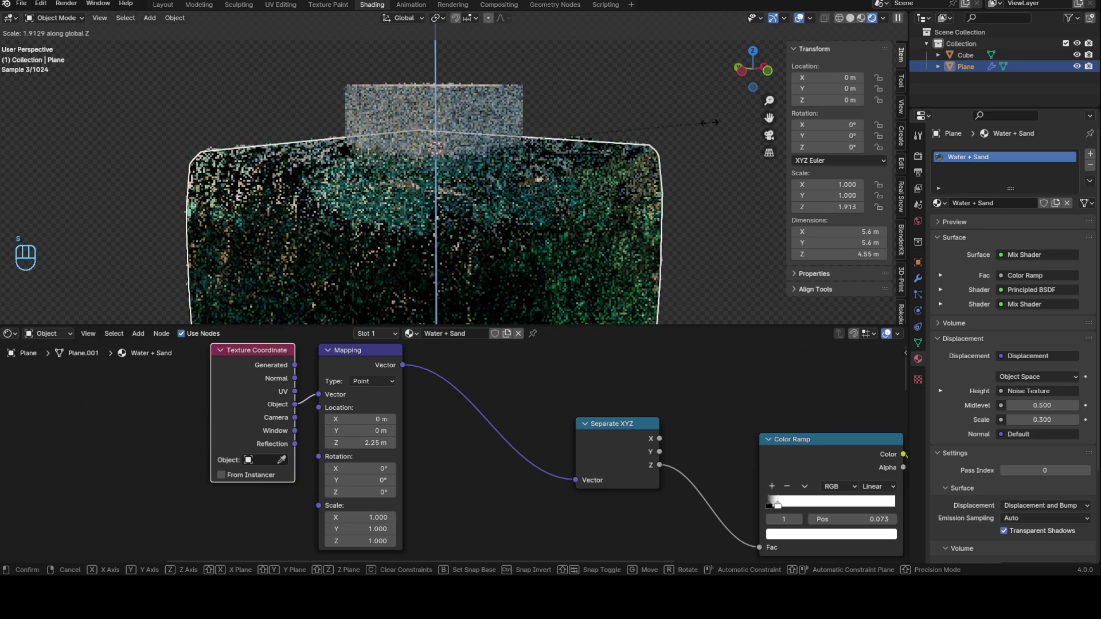
drag(676, 147, 666, 235)
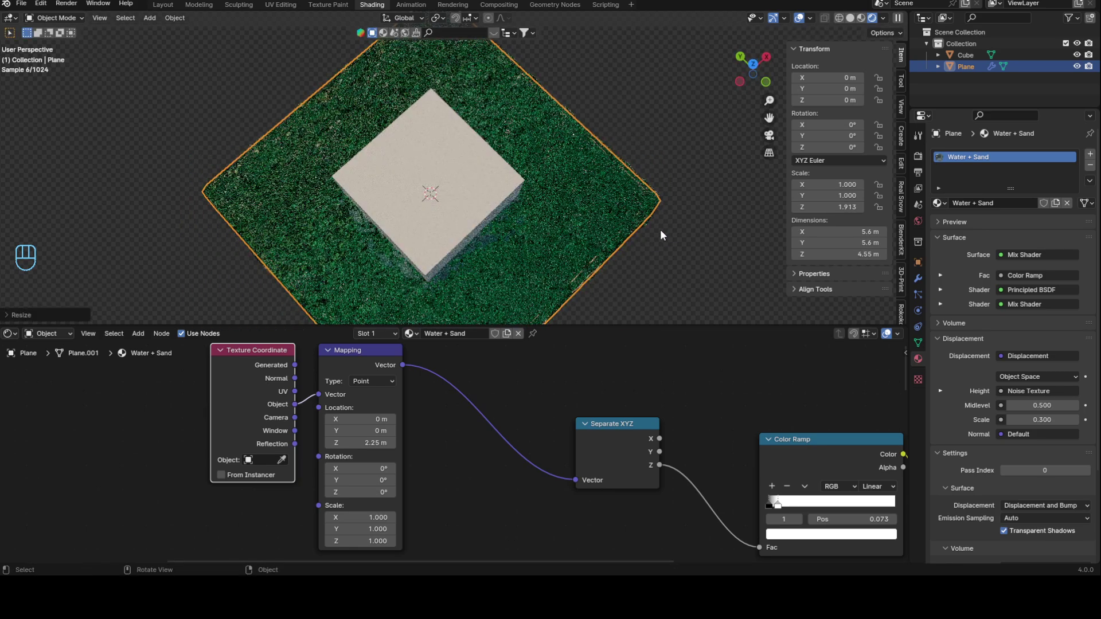
key(ctrl+a)
drag(599, 234, 615, 173)
drag(616, 174, 620, 138)
click(580, 207)
drag(562, 214, 545, 264)
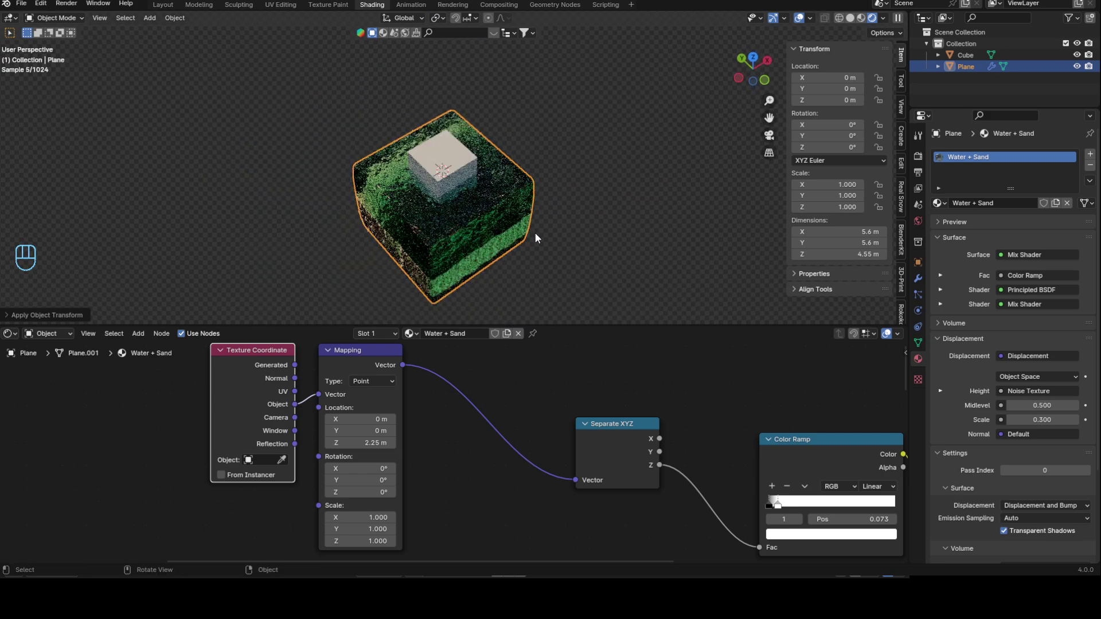
drag(500, 228, 495, 270)
Undo the applied scale and stretch, restoring the 2.38 m box, and inspect it closely
key(ctrl+z)
key(ctrl+z)
drag(468, 225, 495, 147)
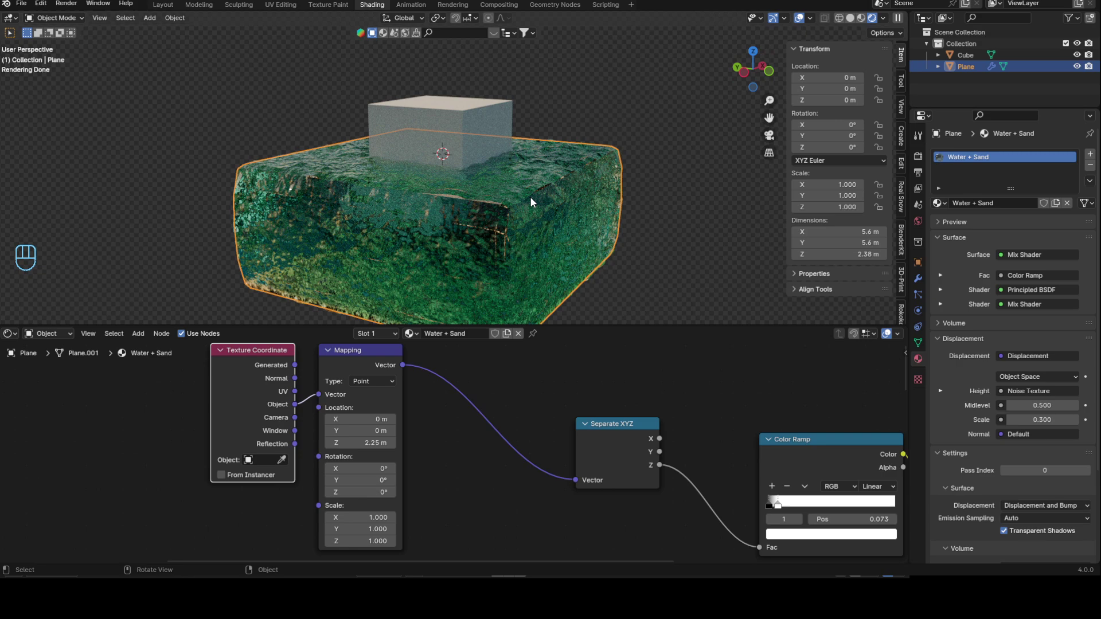
drag(591, 119, 555, 211)
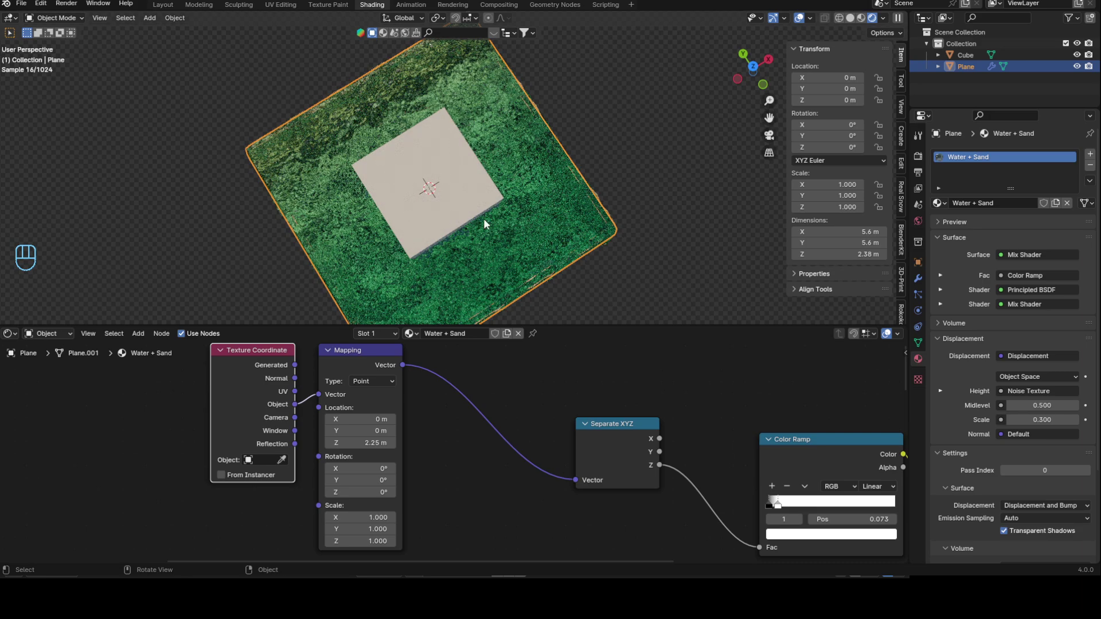
drag(516, 206, 536, 140)
drag(574, 219, 579, 125)
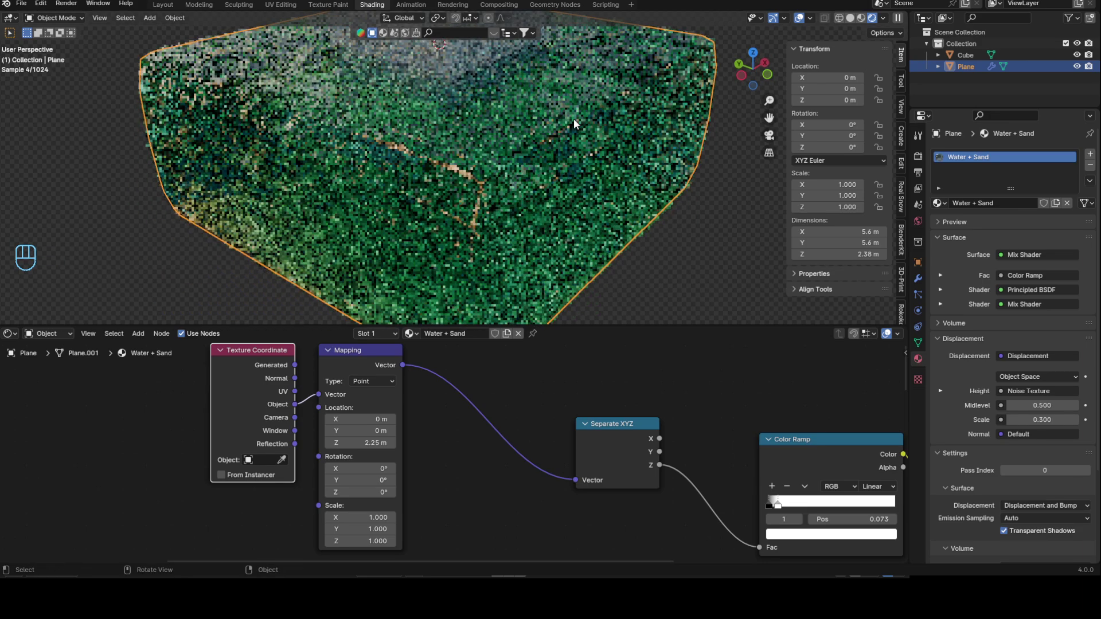
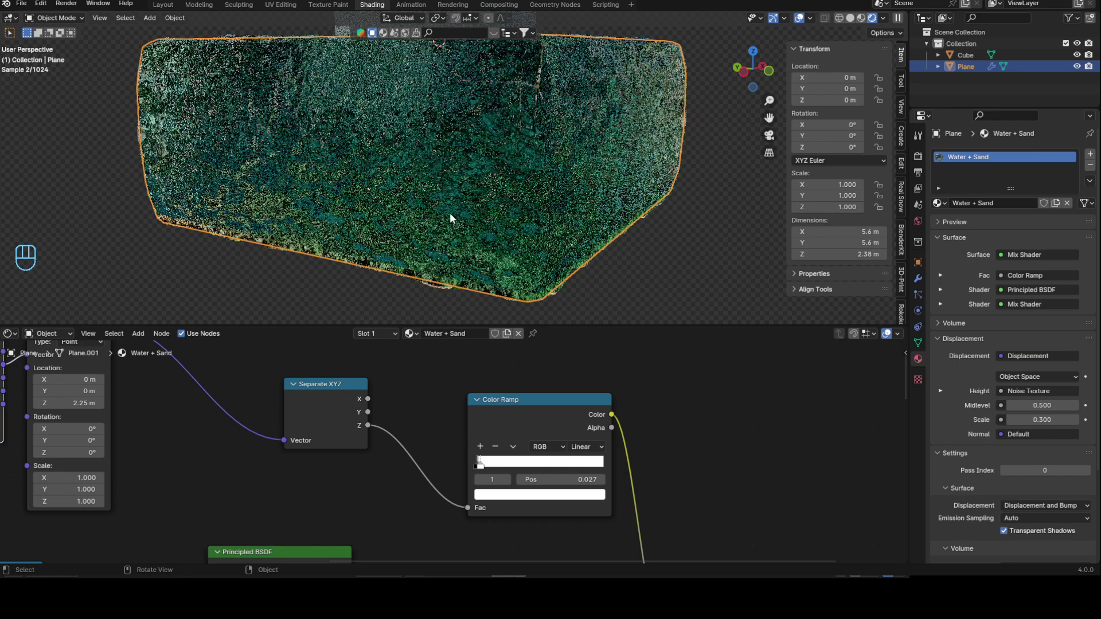
drag(488, 289, 481, 268)
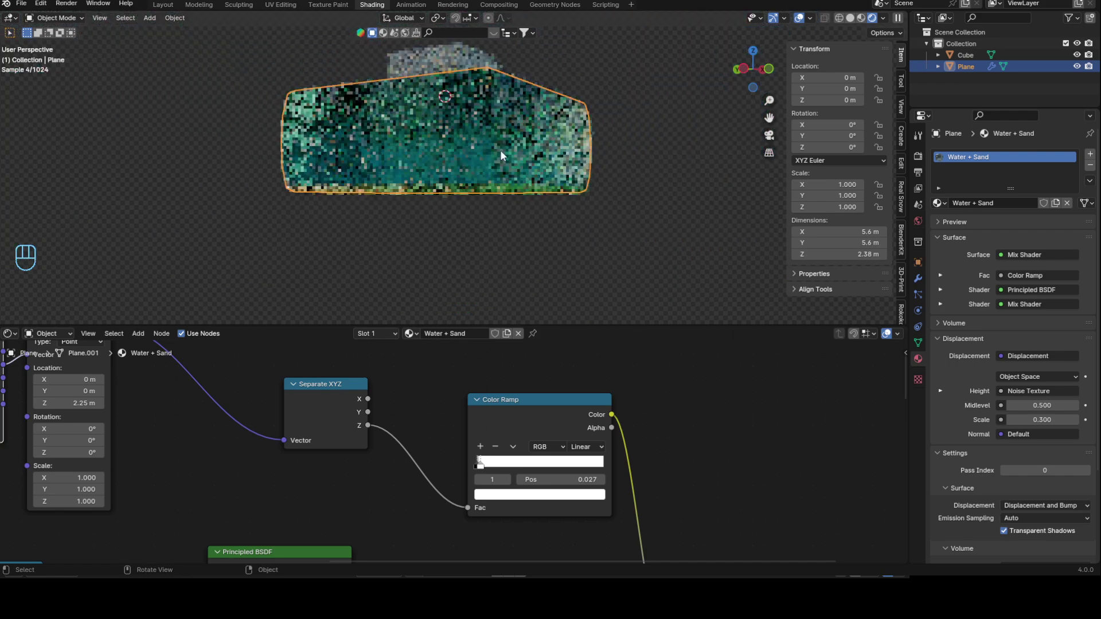
drag(516, 176, 474, 257)
click(477, 145)
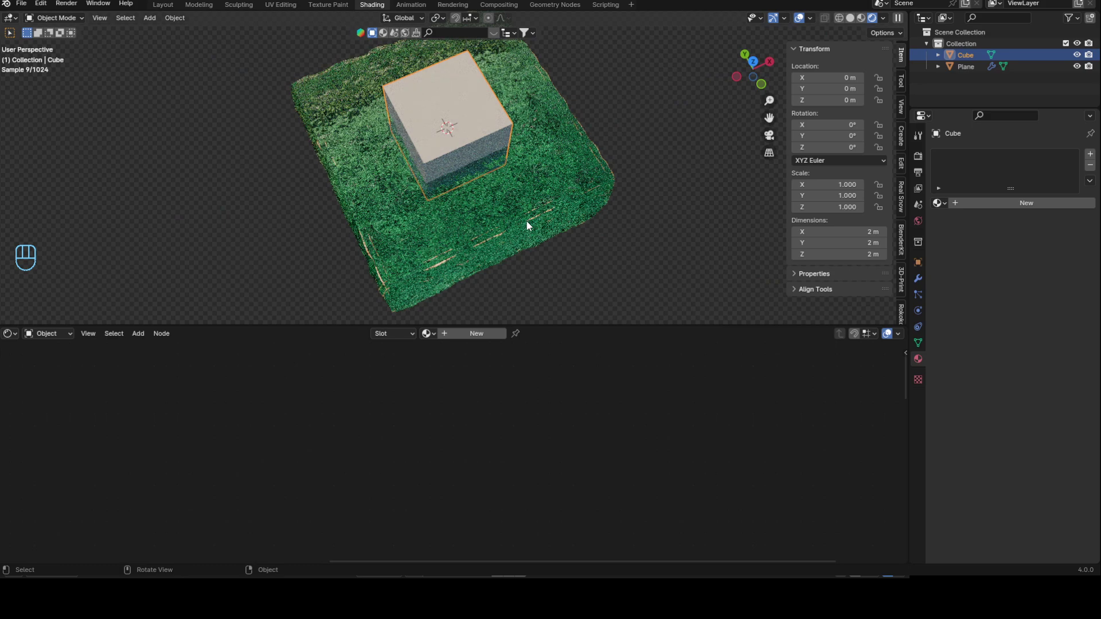
drag(727, 87, 556, 127)
key(g)
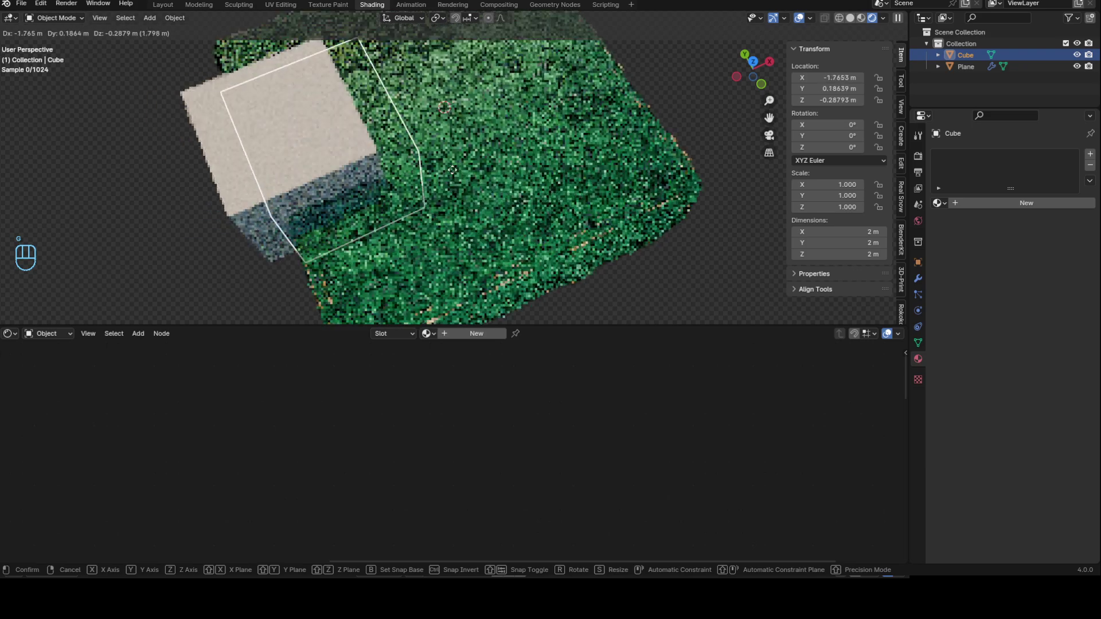
drag(548, 199, 565, 87)
drag(545, 140, 543, 200)
click(596, 200)
middle_click(604, 207)
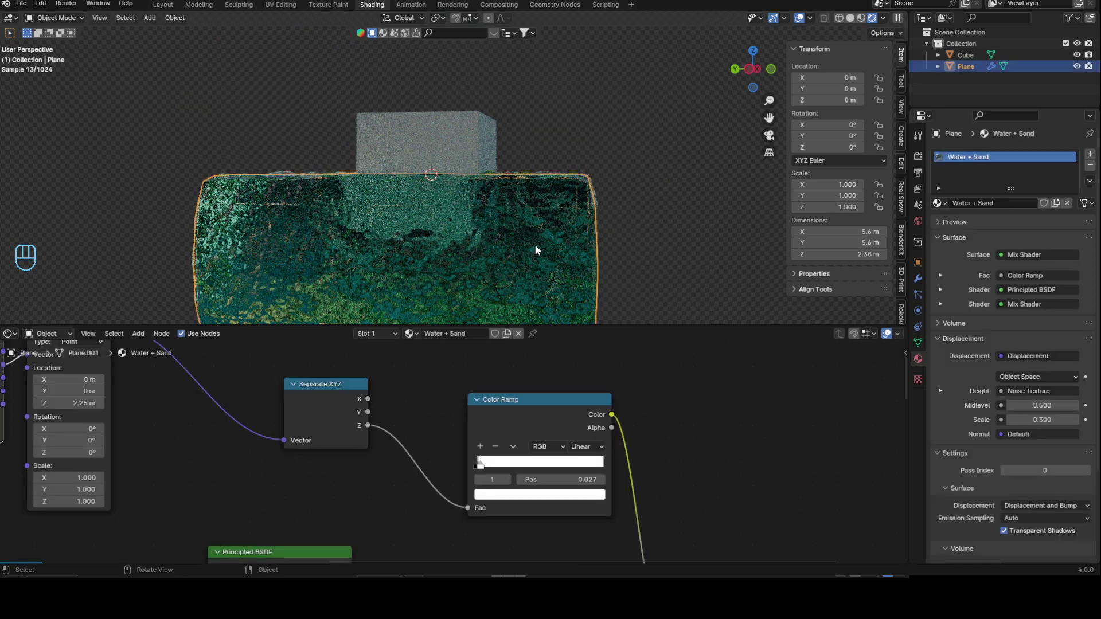
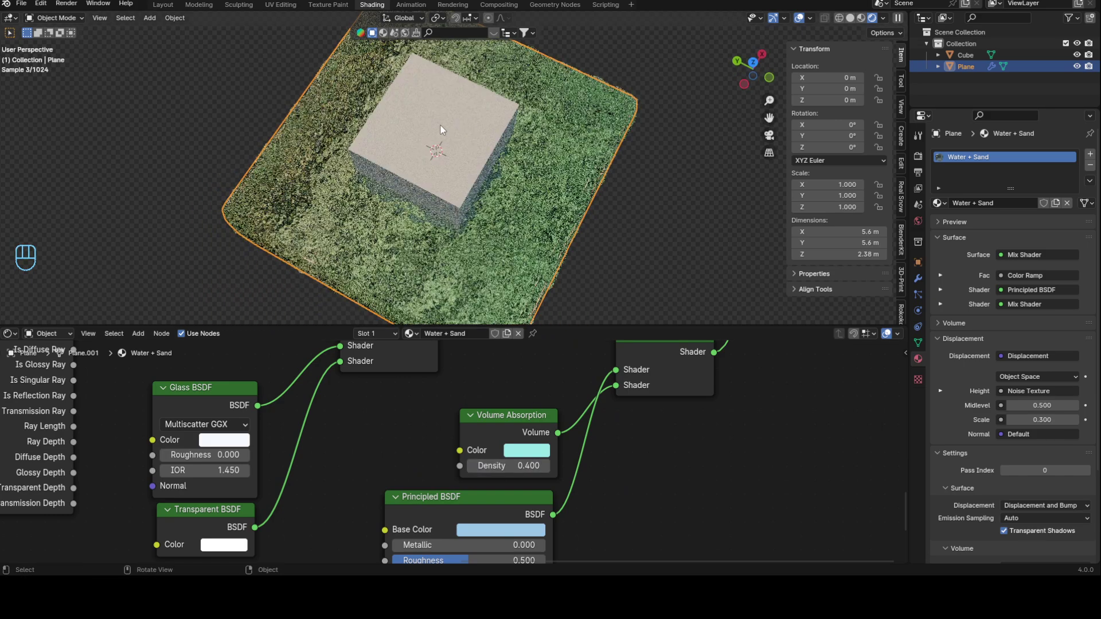
Raise the Volume Absorption density to 3.000 and orbit to check the darker water
drag(624, 247, 630, 174)
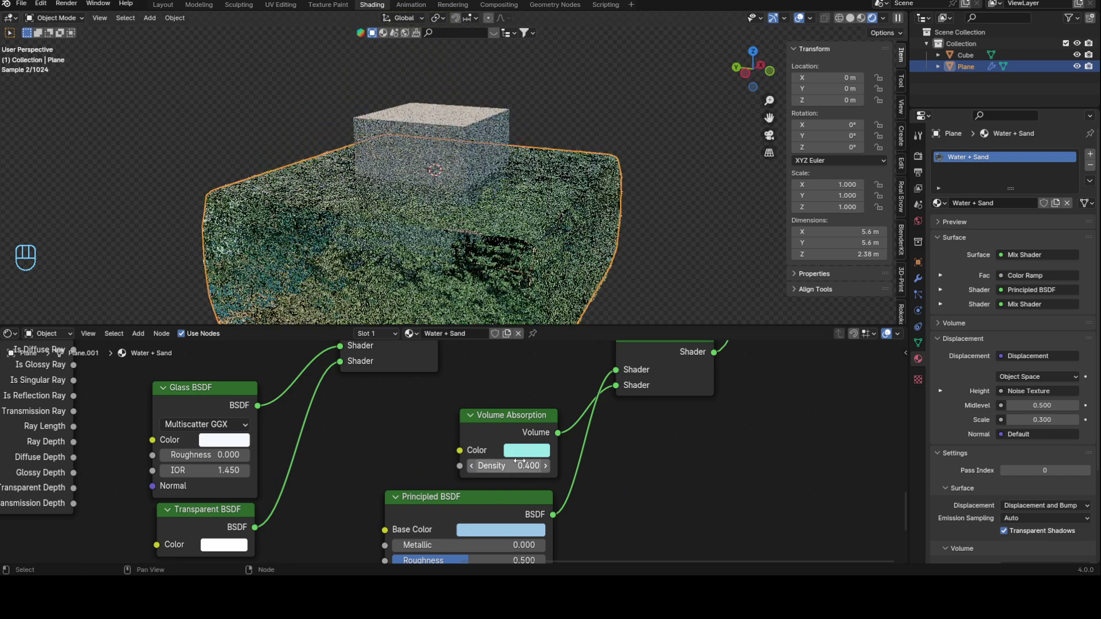
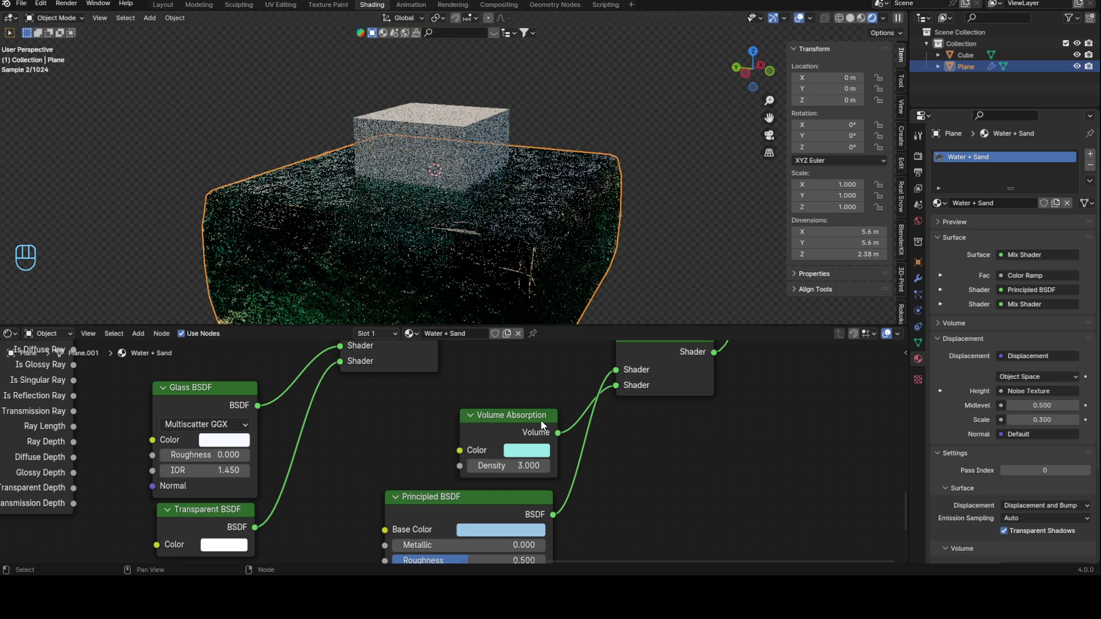
drag(526, 222, 505, 269)
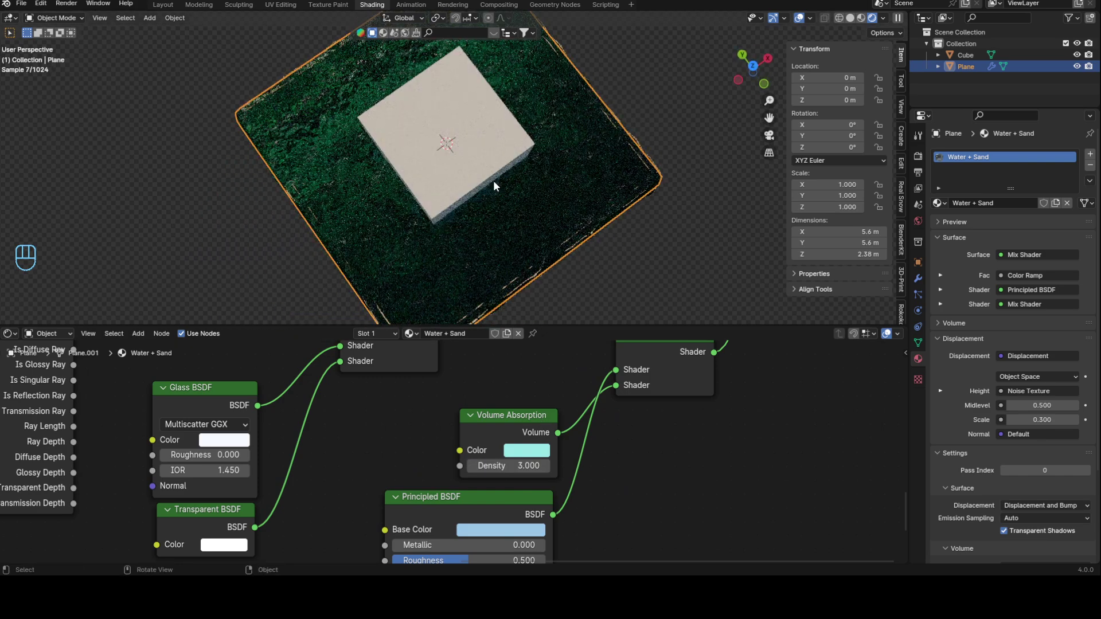
drag(499, 198, 558, 122)
middle_click(564, 194)
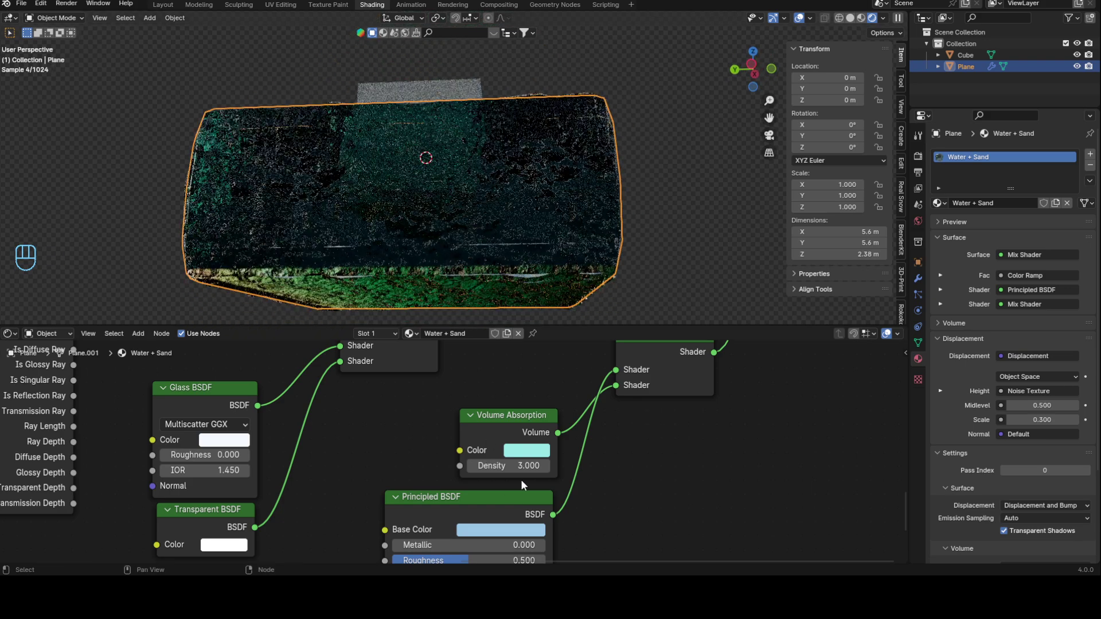
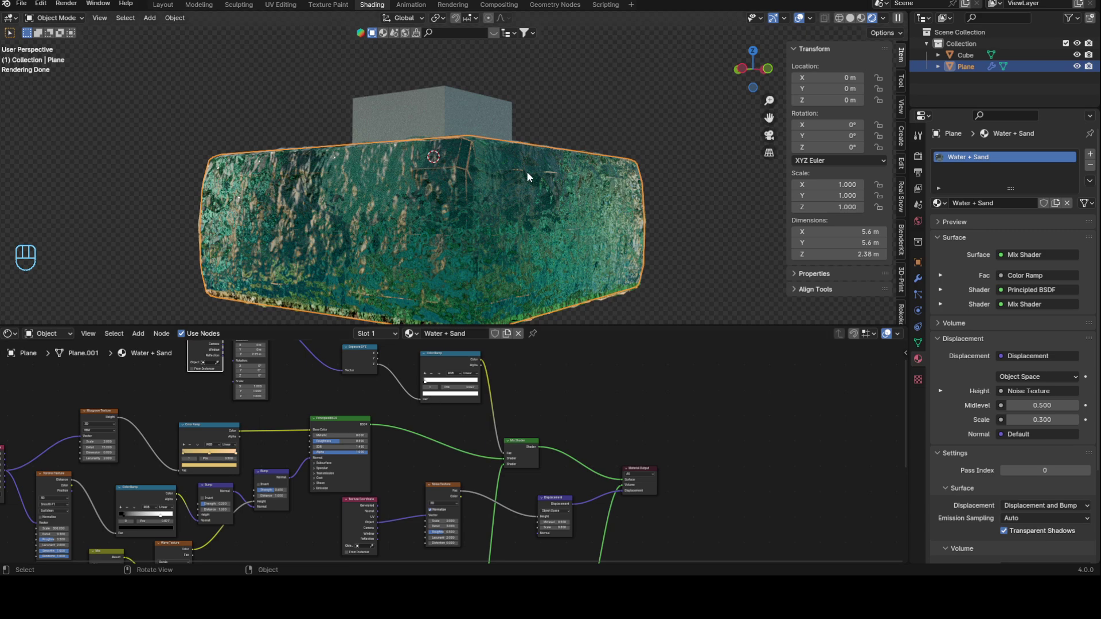
drag(612, 173, 598, 198)
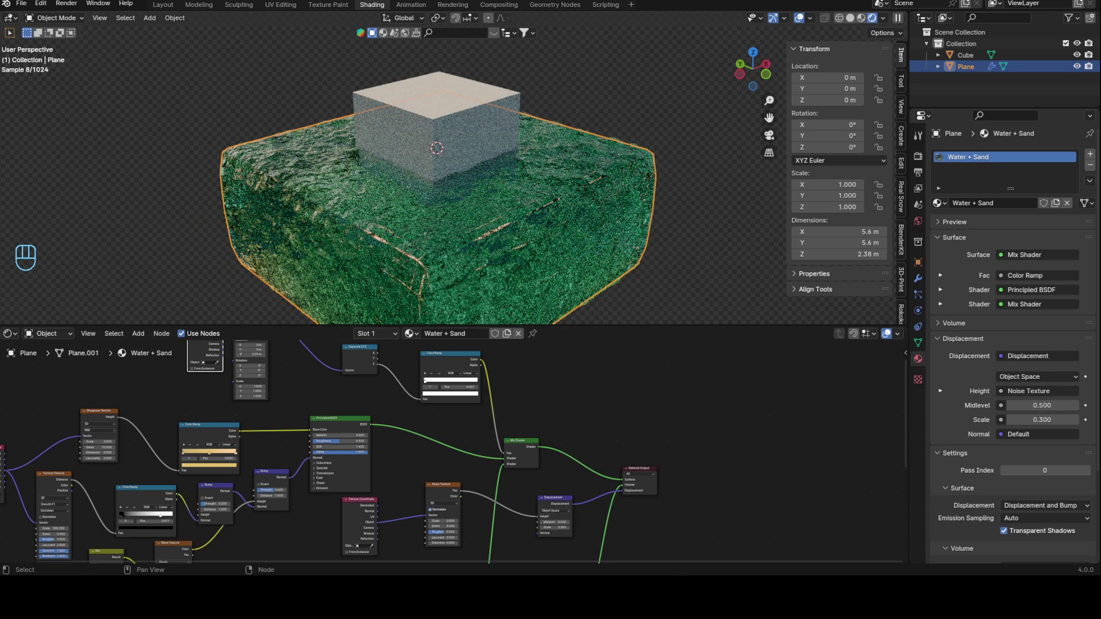